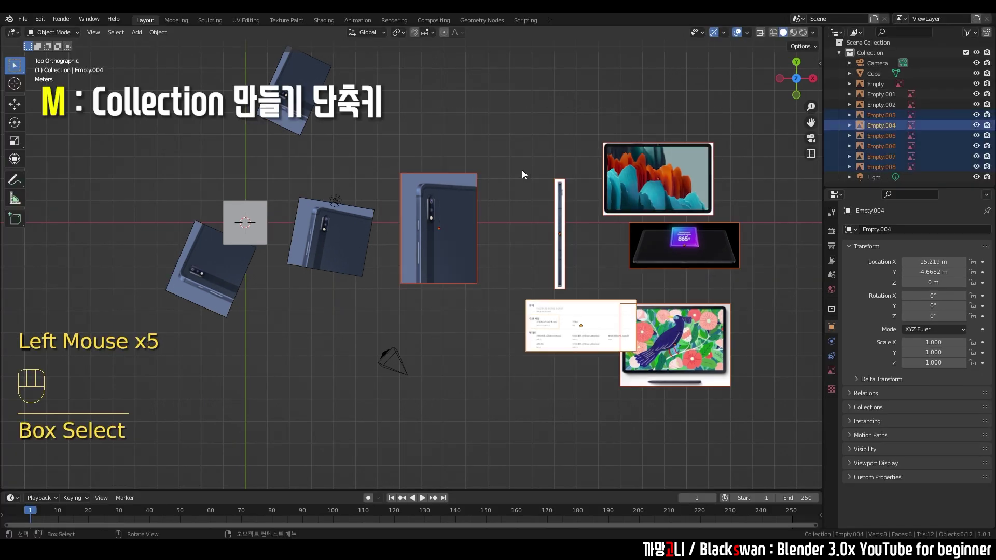
Move the six selected image empties into a new collection named Reference Image
{"action": "key", "text": "m"}
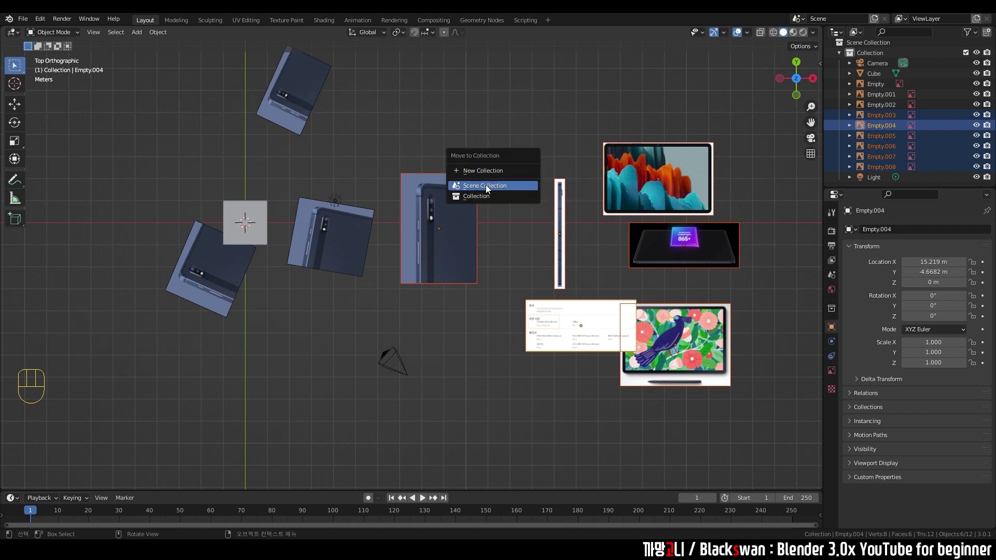
{"action": "key", "text": "BackSpace"}
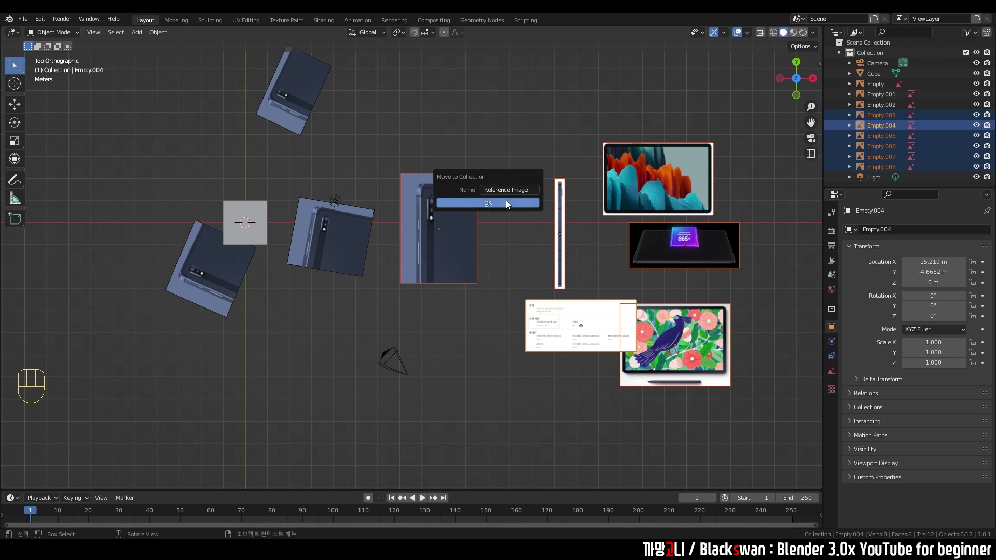
{"action": "left_click", "coordinate": [512, 217]}
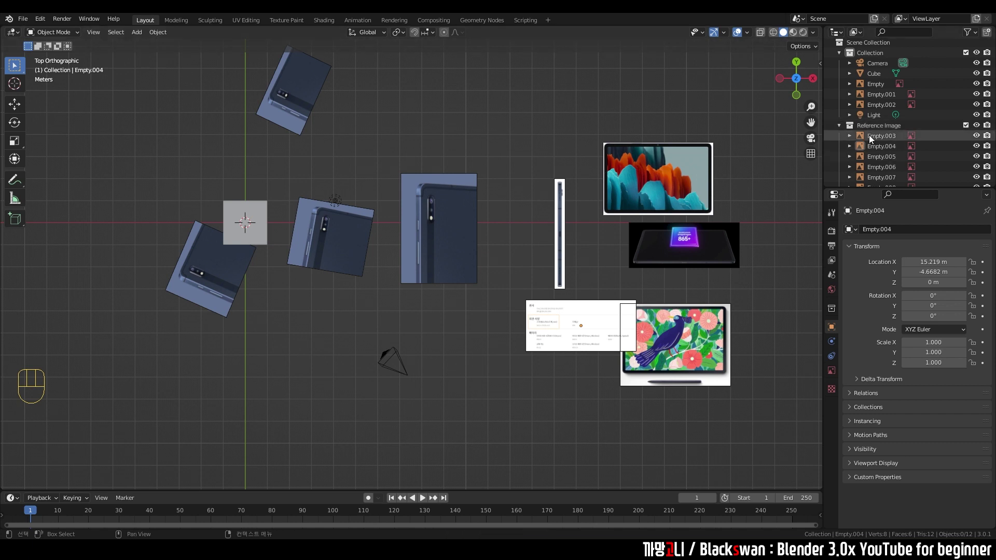
Browse the Reference Image collection in the outliner and grab the Empty object in the viewport
{"action": "left_click", "coordinate": [872, 137]}
{"action": "scroll", "scroll_direction": "down", "scroll_amount": 3}
{"action": "left_click", "coordinate": [882, 177]}
{"action": "left_click", "coordinate": [844, 116]}
{"action": "left_click", "coordinate": [842, 126]}
{"action": "scroll", "scroll_direction": "down", "scroll_amount": 3}
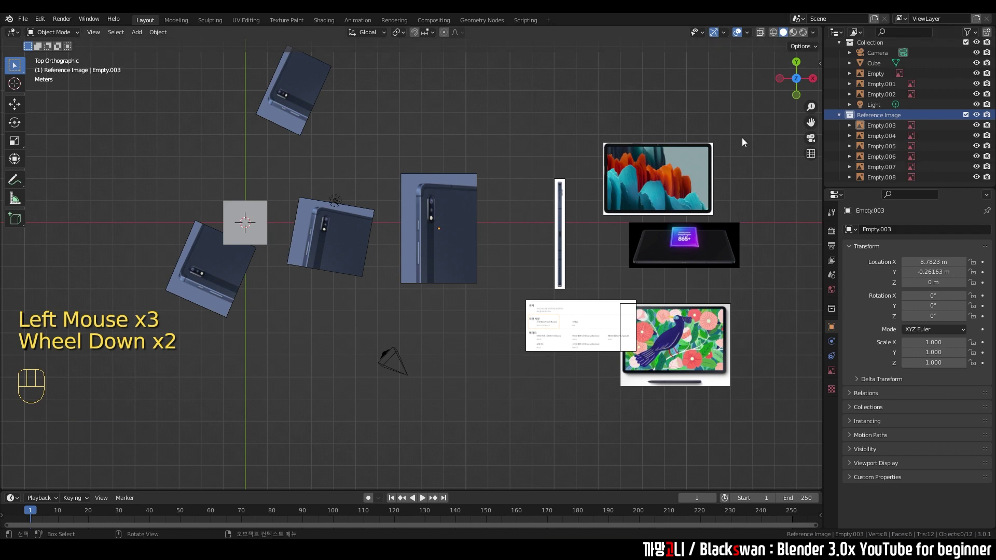
{"action": "left_click", "coordinate": [538, 116]}
{"action": "left_click_drag", "start_coordinate": [478, 148], "coordinate": [669, 321]}
{"action": "scroll", "scroll_direction": "down", "scroll_amount": 3}
{"action": "key", "text": "g"}
{"action": "left_click", "coordinate": [441, 253]}
{"action": "scroll", "scroll_direction": "up", "scroll_amount": 3}
{"action": "left_click_drag", "start_coordinate": [456, 258], "coordinate": [507, 257]}
Delete the two leftover image empties, Empty and Empty.002
{"action": "left_click", "coordinate": [346, 104]}
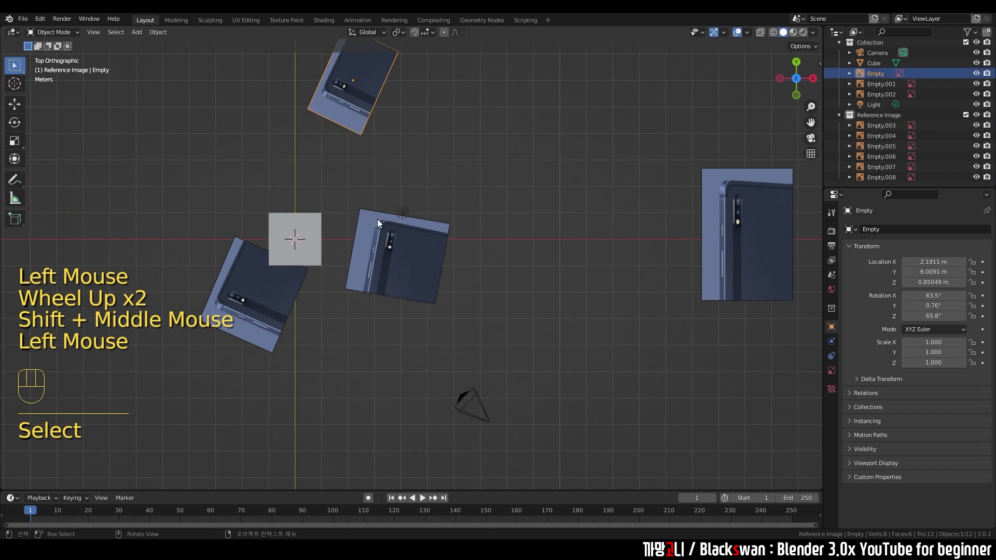
{"action": "key", "text": "Delete"}
{"action": "left_click", "coordinate": [413, 265]}
{"action": "key", "text": "Delete"}
Orbit around the cube and select Empty.001, the image tilted beside it
{"action": "scroll", "scroll_direction": "down", "scroll_amount": 3}
{"action": "middle_click", "coordinate": [661, 294]}
{"action": "left_click_drag", "start_coordinate": [478, 279], "coordinate": [501, 212]}
{"action": "middle_click", "coordinate": [348, 292]}
{"action": "scroll", "scroll_direction": "up", "scroll_amount": 3}
{"action": "left_click", "coordinate": [413, 270]}
{"action": "left_click_drag", "start_coordinate": [435, 269], "coordinate": [479, 318]}
{"action": "scroll", "scroll_direction": "up", "scroll_amount": 3}
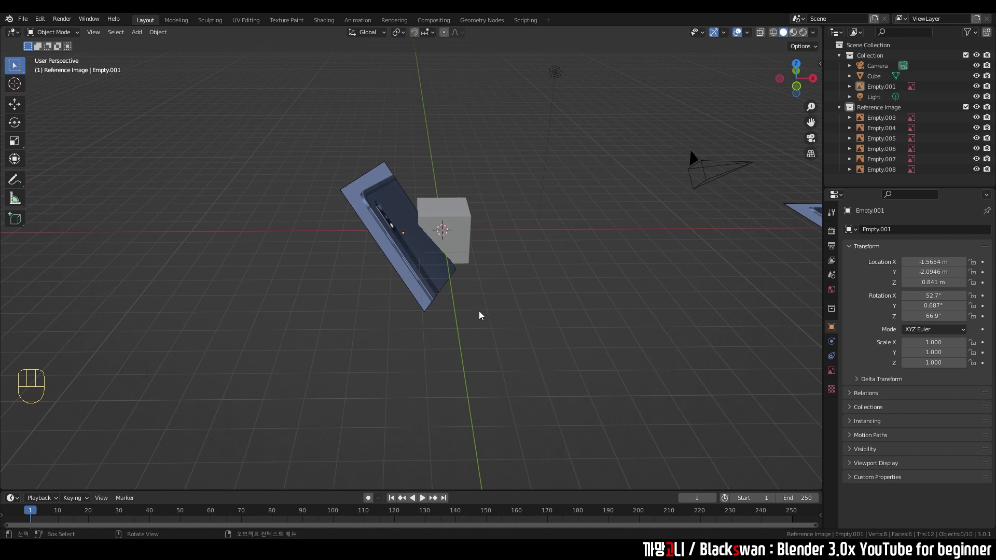
{"action": "scroll", "scroll_direction": "down", "scroll_amount": 3}
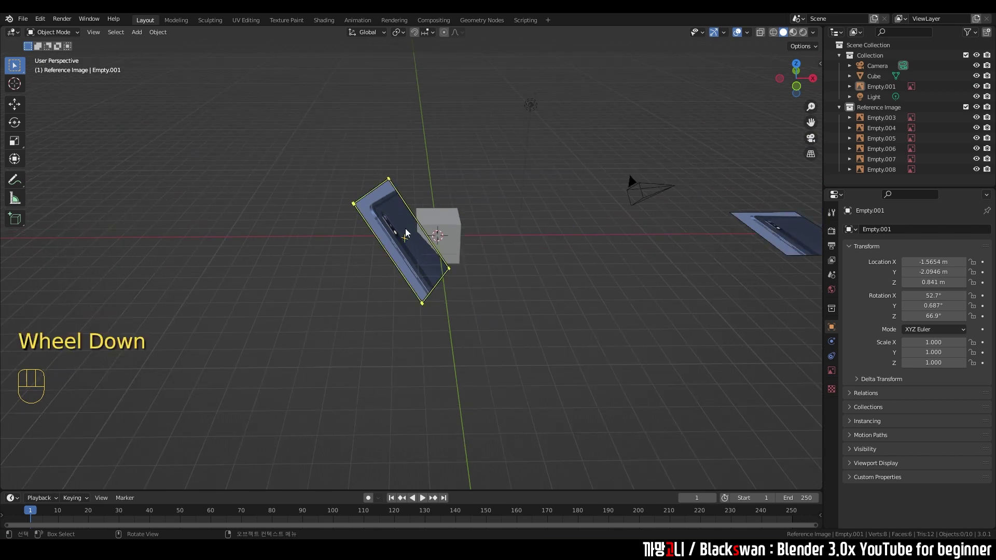
{"action": "left_click", "coordinate": [623, 283]}
{"action": "scroll", "scroll_direction": "up", "scroll_amount": 3}
{"action": "left_click_drag", "start_coordinate": [342, 142], "coordinate": [382, 197]}
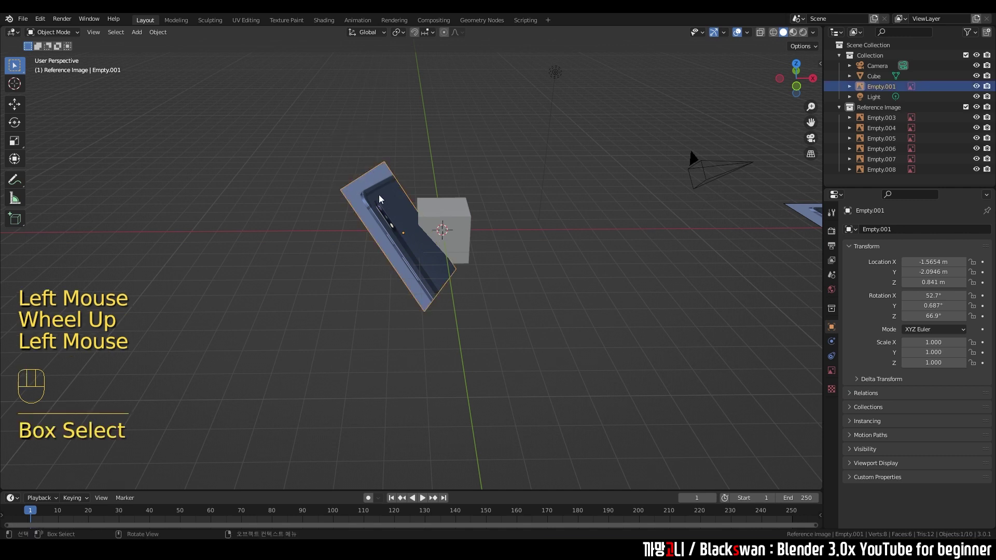
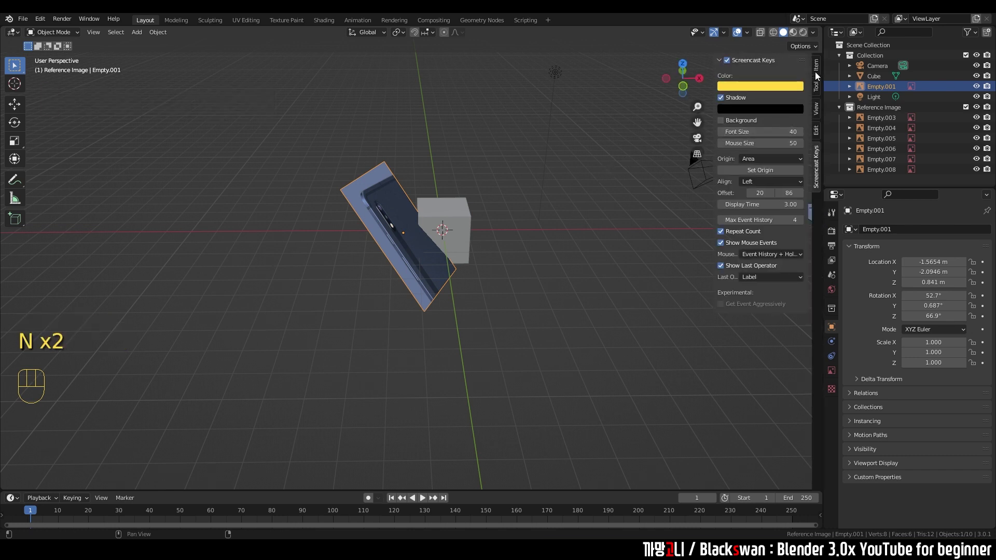
Show Empty.001's transform values, adjust its X rotation and move it away from the cube
{"action": "left_click", "coordinate": [819, 71]}
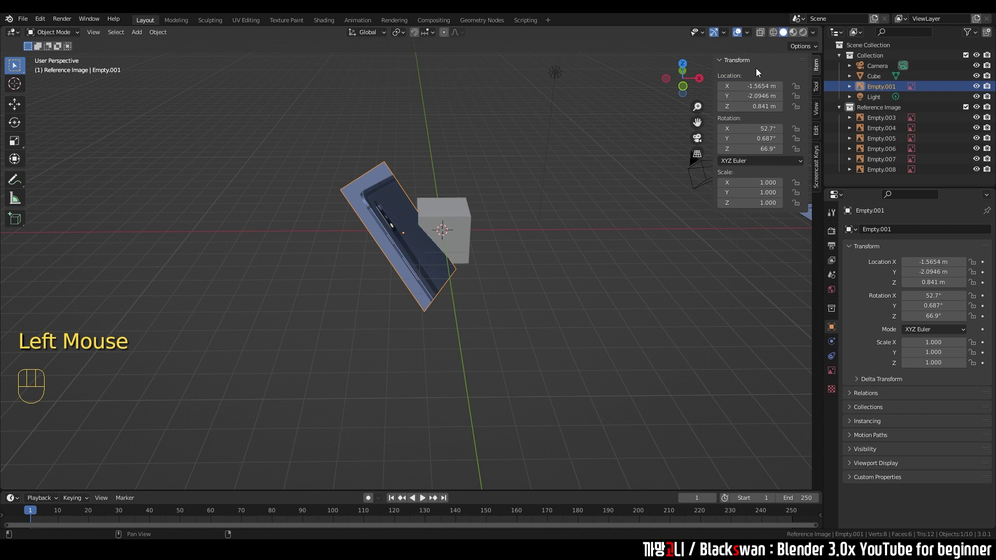
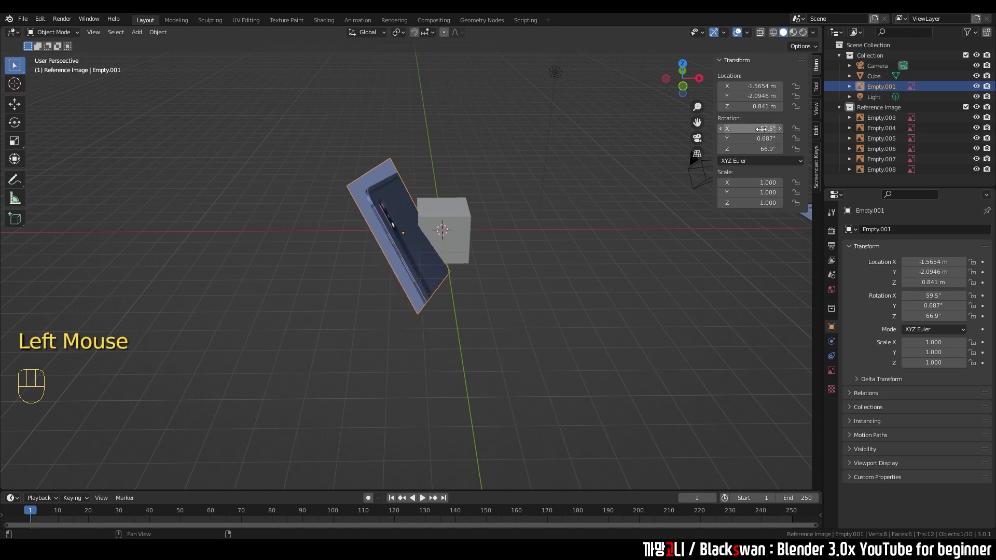
{"action": "left_click_drag", "start_coordinate": [438, 256], "coordinate": [445, 266]}
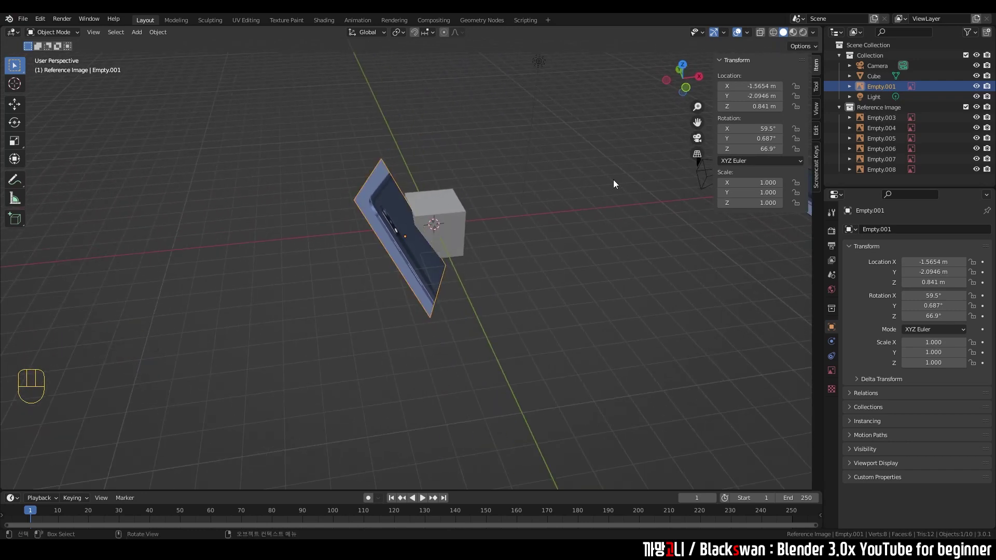
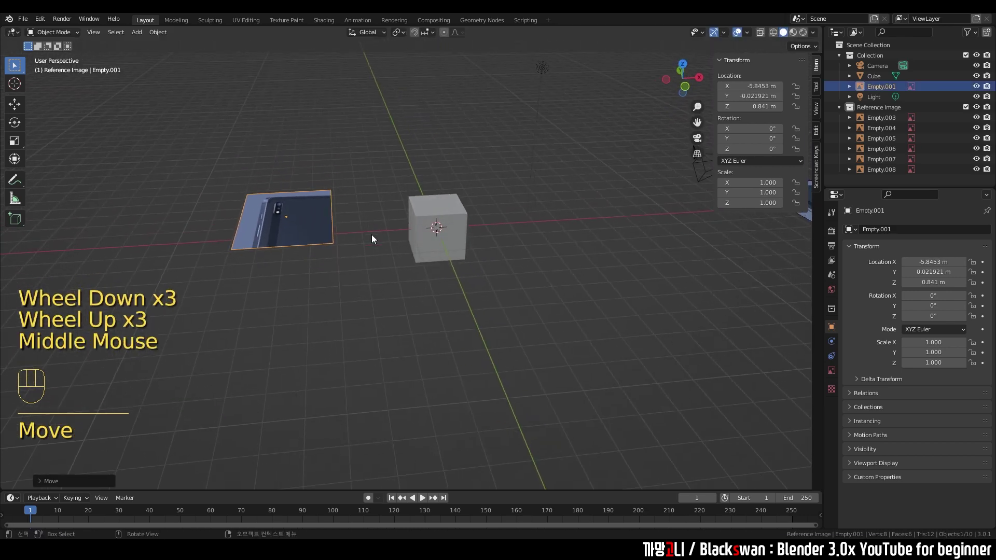
{"action": "key", "text": "r"}
{"action": "left_click_drag", "start_coordinate": [340, 287], "coordinate": [408, 288]}
{"action": "key", "text": "r"}
{"action": "left_click_drag", "start_coordinate": [420, 324], "coordinate": [349, 334]}
{"action": "left_click", "coordinate": [367, 309]}
Clear Empty.001's rotation to zero on all axes and view the scene from straight above
{"action": "scroll", "scroll_direction": "up", "scroll_amount": 3}
{"action": "left_click_drag", "start_coordinate": [373, 318], "coordinate": [461, 360]}
{"action": "left_click", "coordinate": [361, 226]}
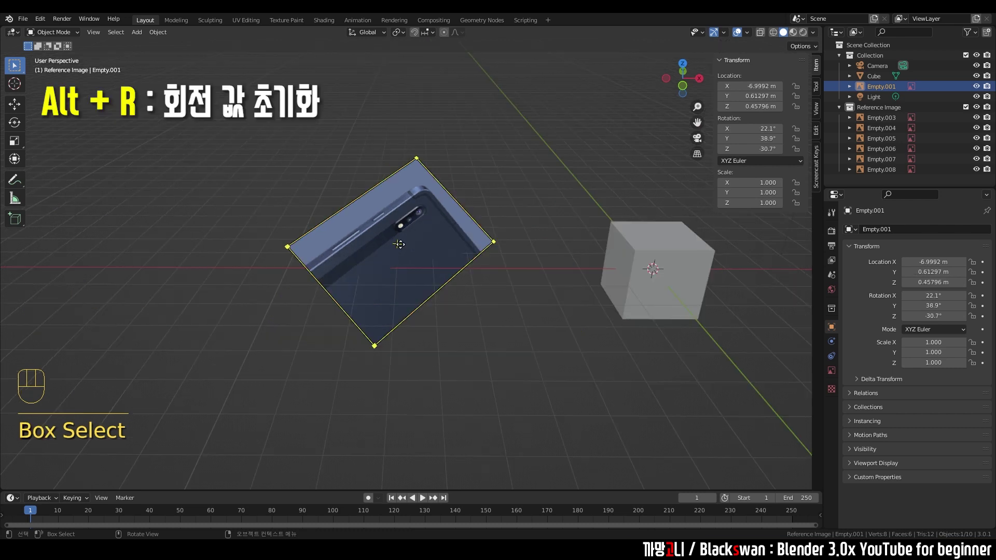
{"action": "key", "text": "alt+r"}
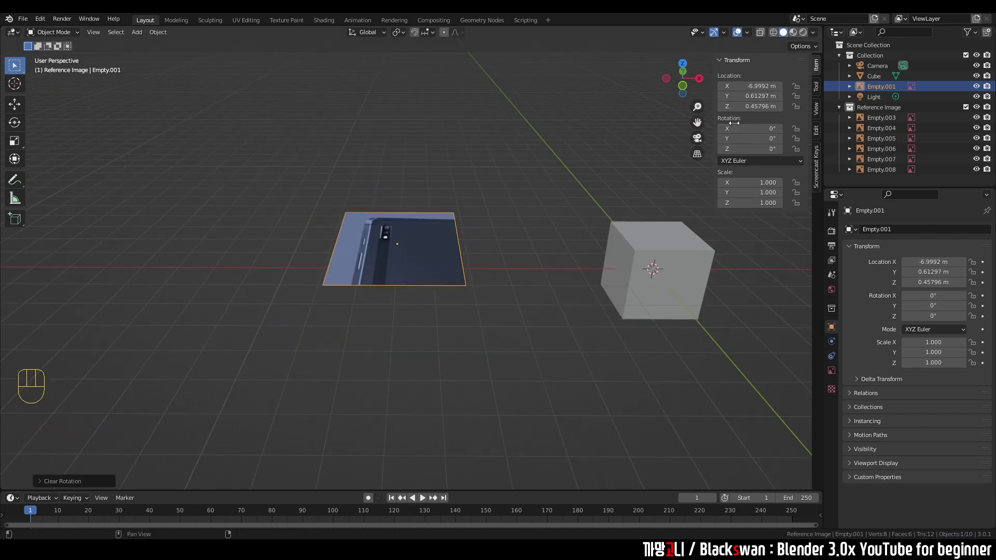
{"action": "scroll", "scroll_direction": "down", "scroll_amount": 3}
{"action": "left_click", "coordinate": [501, 313]}
{"action": "middle_click", "coordinate": [501, 313]}
{"action": "left_click_drag", "start_coordinate": [248, 236], "coordinate": [284, 274]}
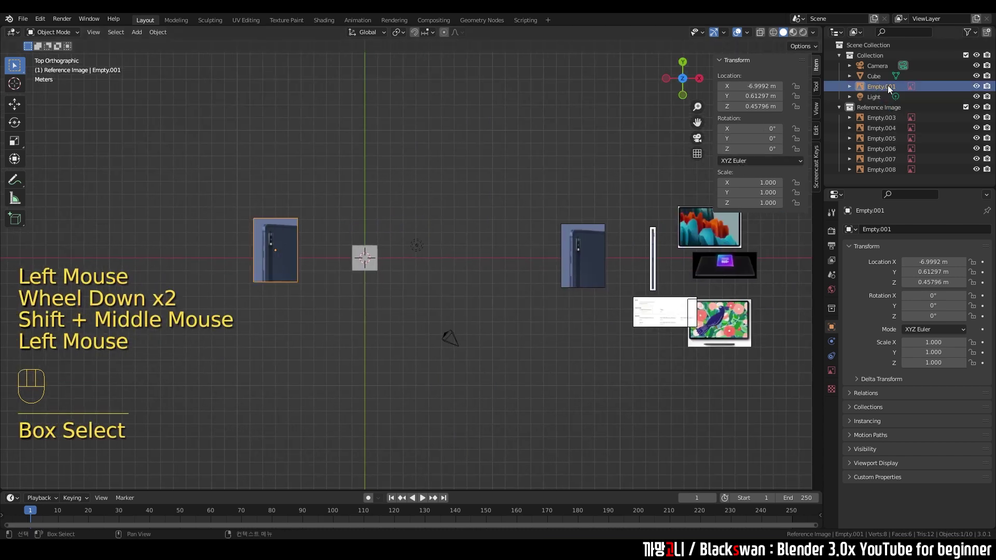
Delete Empty.001 and select every object in the Reference Image collection
{"action": "key", "text": "Delete"}
{"action": "left_click", "coordinate": [483, 236]}
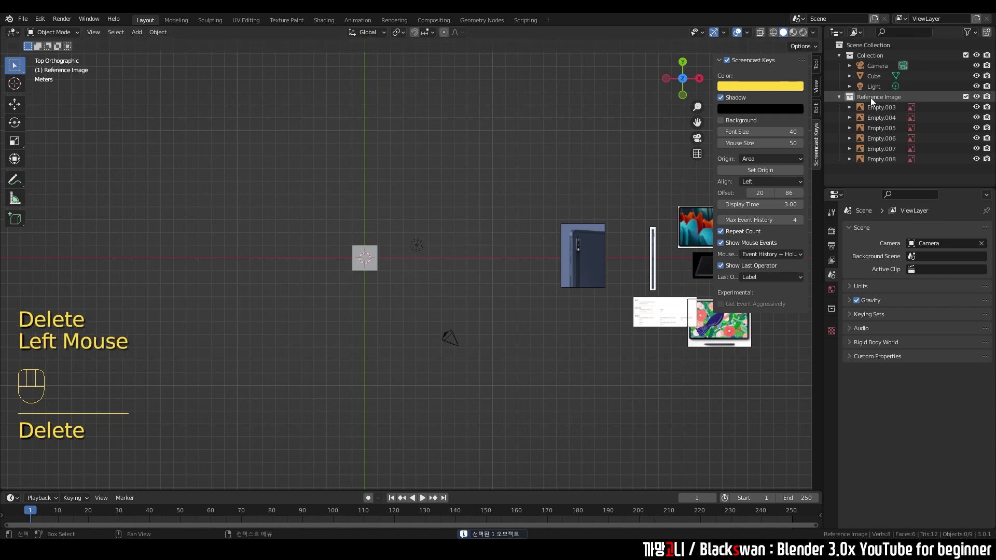
{"action": "left_click", "coordinate": [881, 100]}
{"action": "key", "text": "n"}
{"action": "left_click_drag", "start_coordinate": [532, 152], "coordinate": [775, 297]}
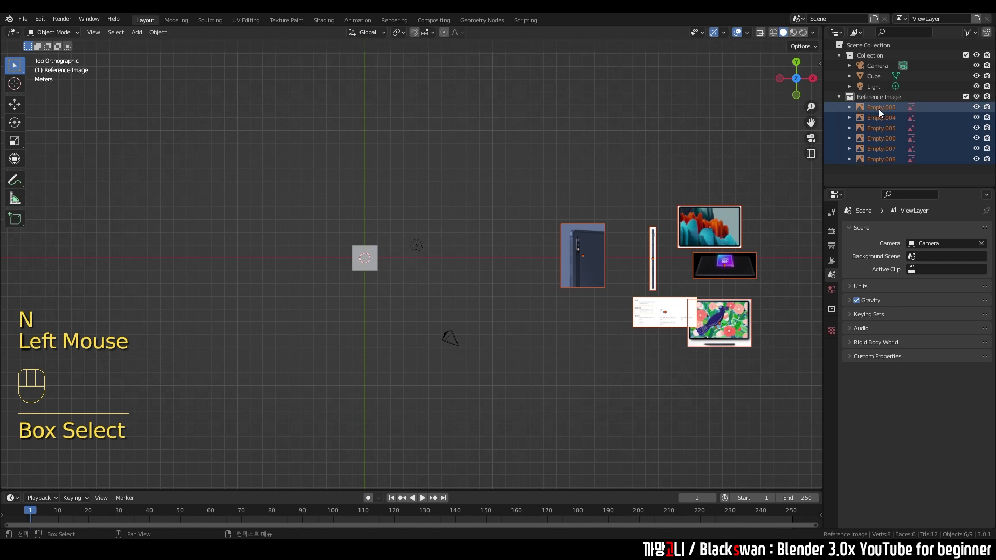
{"action": "left_click", "coordinate": [895, 100]}
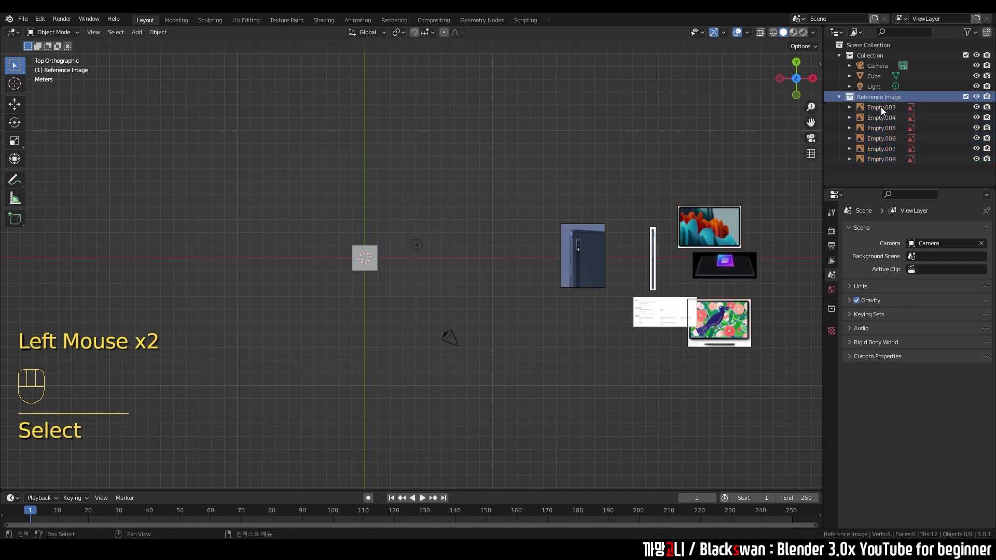
Switch to the scene holding the Plane and Suzanne head and remove a stray object there
{"action": "left_click", "coordinate": [878, 68]}
{"action": "left_click", "coordinate": [878, 87]}
{"action": "scroll", "scroll_direction": "down", "scroll_amount": 3}
{"action": "left_click_drag", "start_coordinate": [403, 212], "coordinate": [403, 179]}
{"action": "left_click", "coordinate": [437, 186]}
{"action": "left_click_drag", "start_coordinate": [369, 230], "coordinate": [461, 348]}
{"action": "key", "text": "Delete"}
{"action": "left_click", "coordinate": [468, 314]}
Rename the main collection to Modeling, with Suzanne left active
{"action": "left_click", "coordinate": [879, 60]}
{"action": "left_click", "coordinate": [875, 58]}
{"action": "left_click_drag", "start_coordinate": [875, 59], "coordinate": [895, 35]}
{"action": "key", "text": "BackSpace"}
Add a small cube, scale and move it, and duplicate it across the plane
{"action": "key", "text": "BackSpace"}
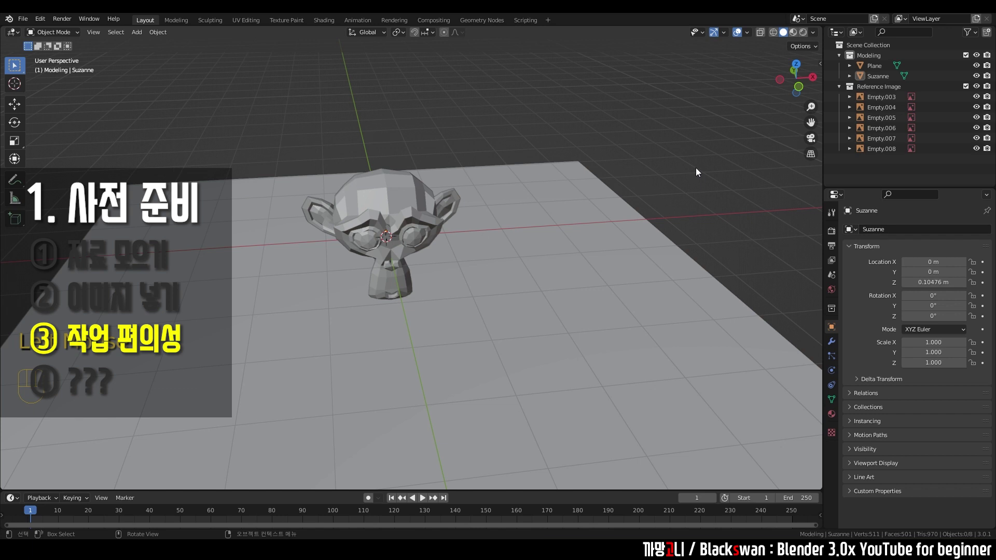
{"action": "left_click", "coordinate": [698, 170]}
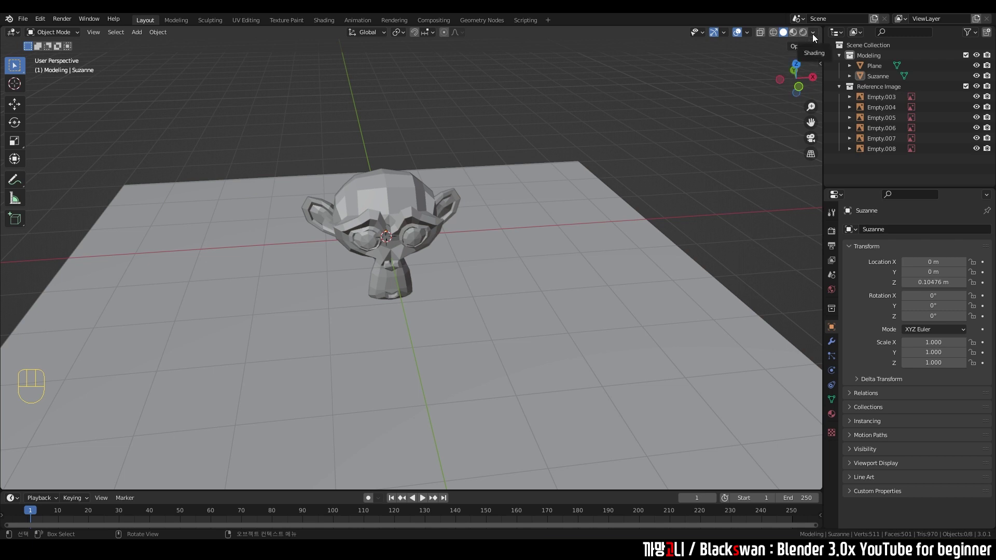
{"action": "left_click_drag", "start_coordinate": [815, 36], "coordinate": [735, 191]}
{"action": "left_click", "coordinate": [400, 222]}
{"action": "left_click", "coordinate": [490, 281]}
{"action": "key", "text": "shift+a"}
{"action": "key", "text": "s"}
{"action": "key", "text": "g"}
{"action": "key", "text": "shift+d"}
{"action": "key", "text": "shift+d"}
{"action": "key", "text": "g"}
Place the moved pink cube on the plane and duplicate it again
{"action": "left_click", "coordinate": [526, 121]}
{"action": "left_click_drag", "start_coordinate": [815, 34], "coordinate": [604, 162]}
{"action": "left_click", "coordinate": [549, 135]}
{"action": "left_click", "coordinate": [245, 161]}
{"action": "key", "text": "shift+d"}
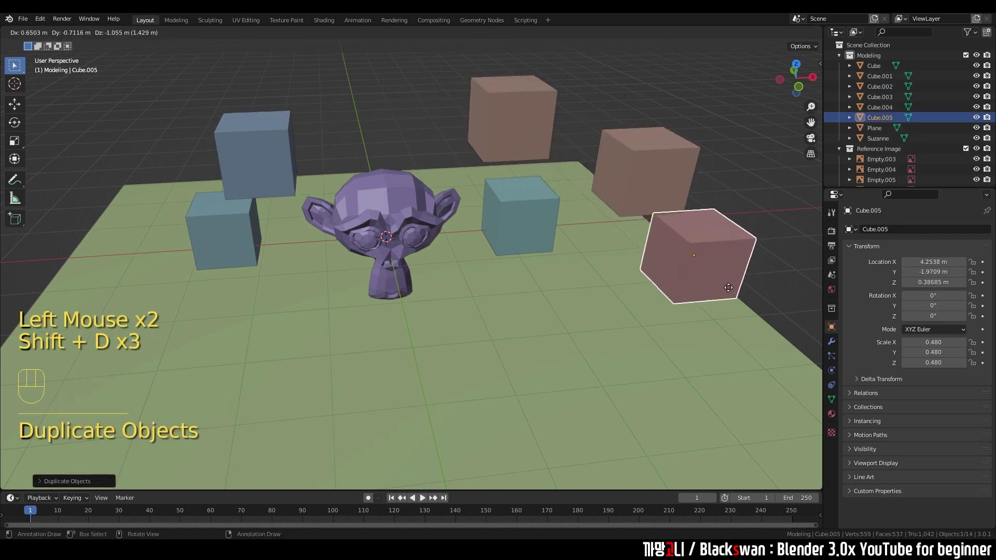
{"action": "left_click", "coordinate": [636, 189]}
{"action": "key", "text": "shift+d"}
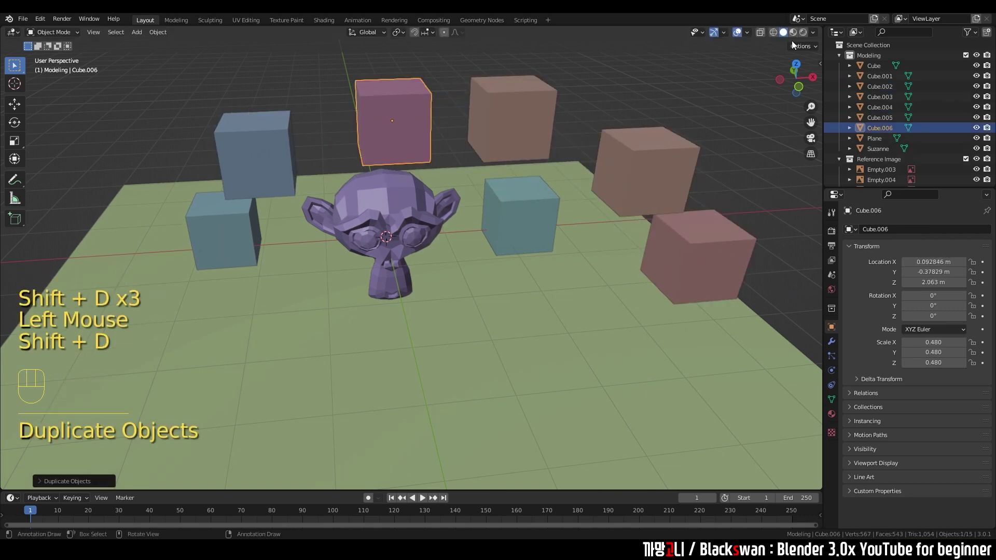
Orbit and zoom around the cubes to inspect them from several sides and from above
{"action": "left_click_drag", "start_coordinate": [814, 38], "coordinate": [646, 223]}
{"action": "scroll", "scroll_direction": "up", "scroll_amount": 3}
{"action": "middle_click", "coordinate": [523, 273]}
{"action": "middle_click", "coordinate": [605, 259]}
{"action": "middle_click", "coordinate": [513, 279]}
{"action": "left_click_drag", "start_coordinate": [820, 34], "coordinate": [644, 182]}
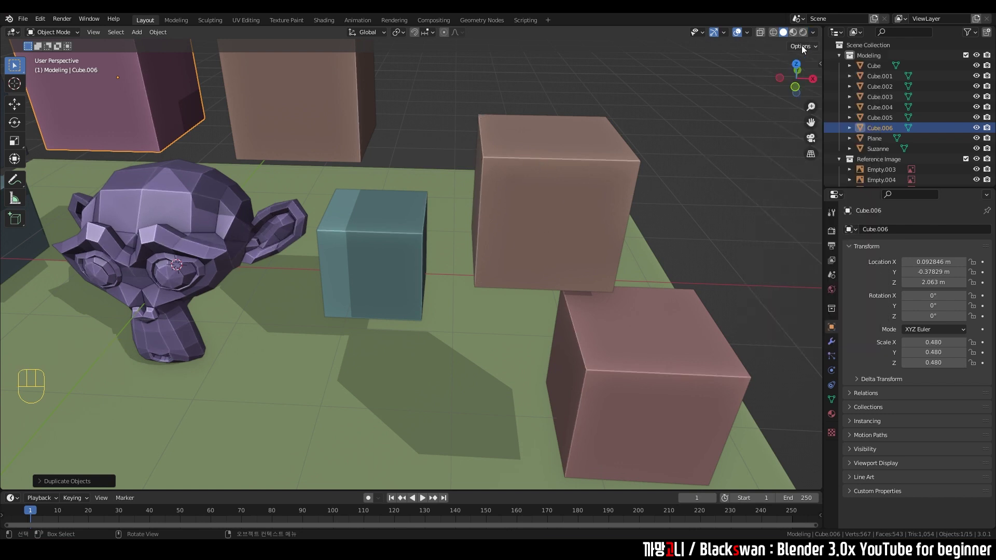
{"action": "left_click_drag", "start_coordinate": [818, 37], "coordinate": [542, 242]}
{"action": "scroll", "scroll_direction": "down", "scroll_amount": 3}
{"action": "left_click_drag", "start_coordinate": [433, 215], "coordinate": [483, 215]}
{"action": "scroll", "scroll_direction": "down", "scroll_amount": 3}
{"action": "middle_click", "coordinate": [486, 214]}
{"action": "left_click_drag", "start_coordinate": [496, 216], "coordinate": [516, 216]}
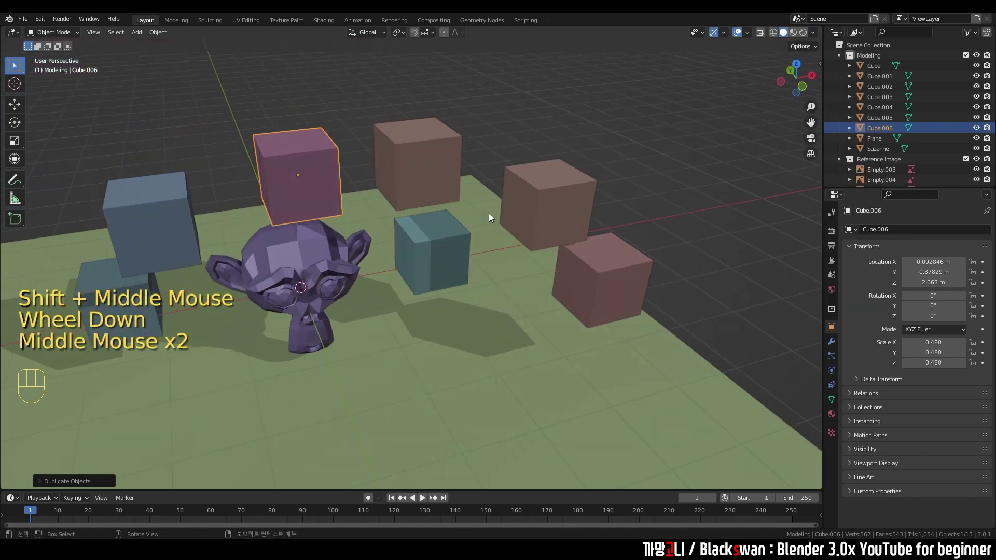
{"action": "left_click_drag", "start_coordinate": [510, 210], "coordinate": [550, 188]}
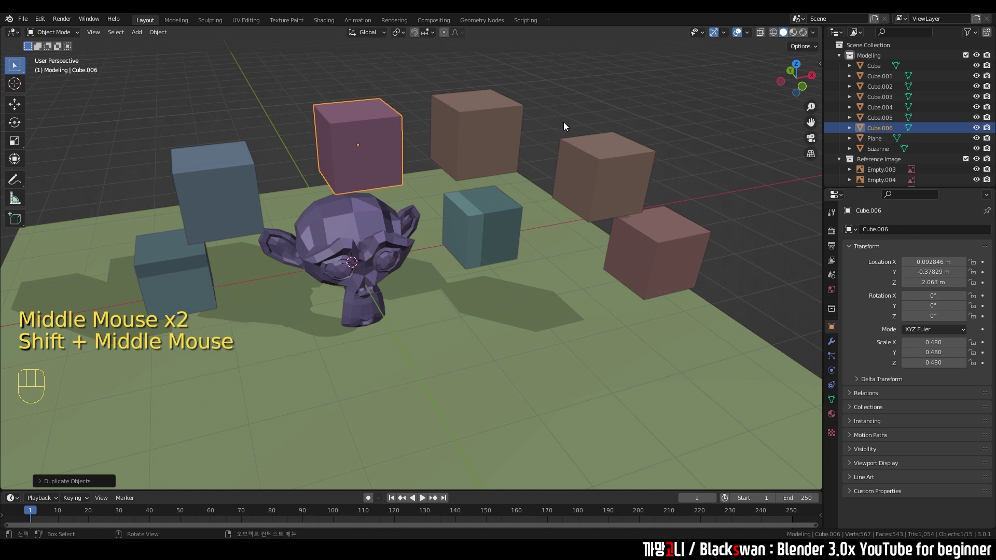
Delete the extra cubes, plane and monkey so a single Cube remains in Modeling
{"action": "left_click", "coordinate": [566, 123]}
{"action": "scroll", "scroll_direction": "down", "scroll_amount": 3}
{"action": "middle_click", "coordinate": [560, 160]}
{"action": "type", "text": "s"}
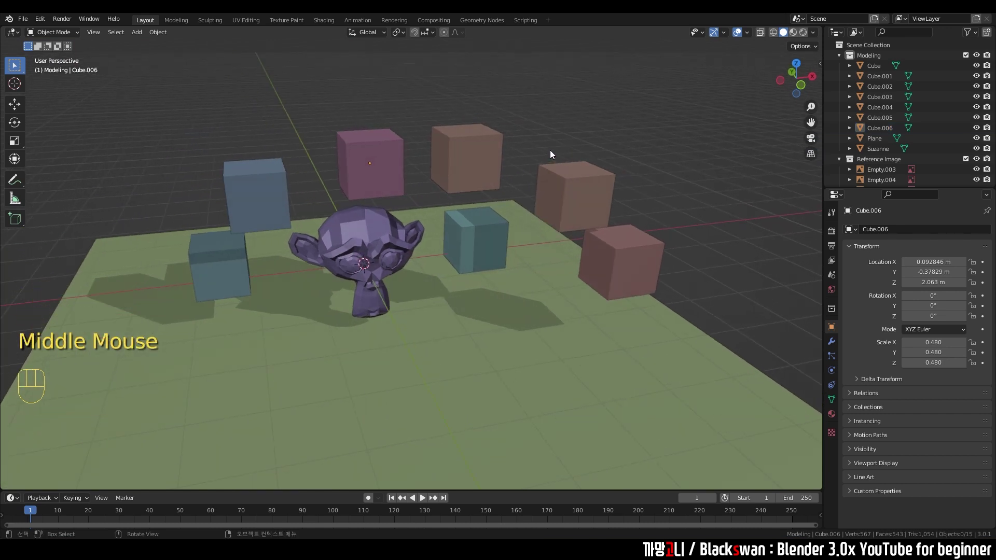
{"action": "left_click", "coordinate": [542, 340]}
Show the Cube's transform values (zero location/rotation, scale 1, 2 m dimensions) and deselect it
{"action": "left_click", "coordinate": [430, 240]}
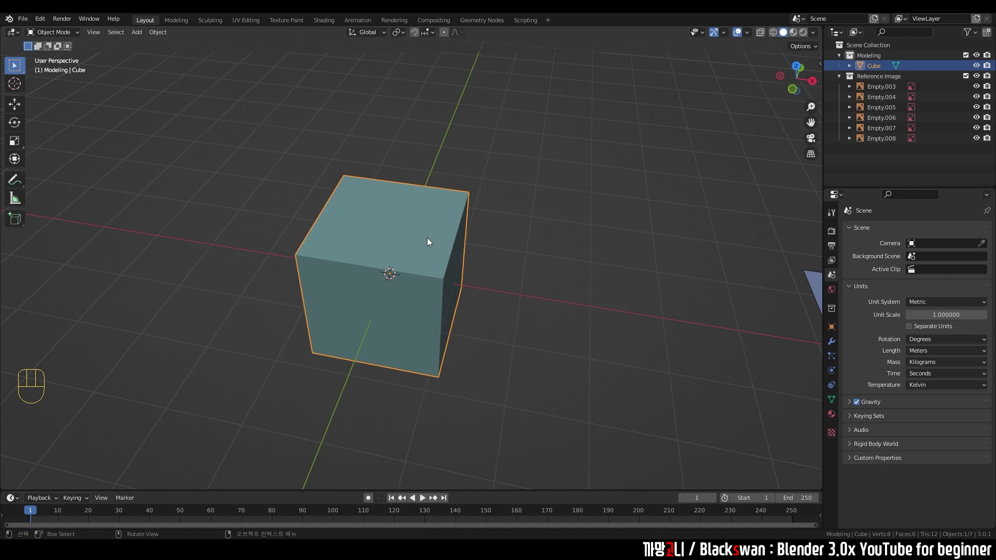
{"action": "key", "text": "n"}
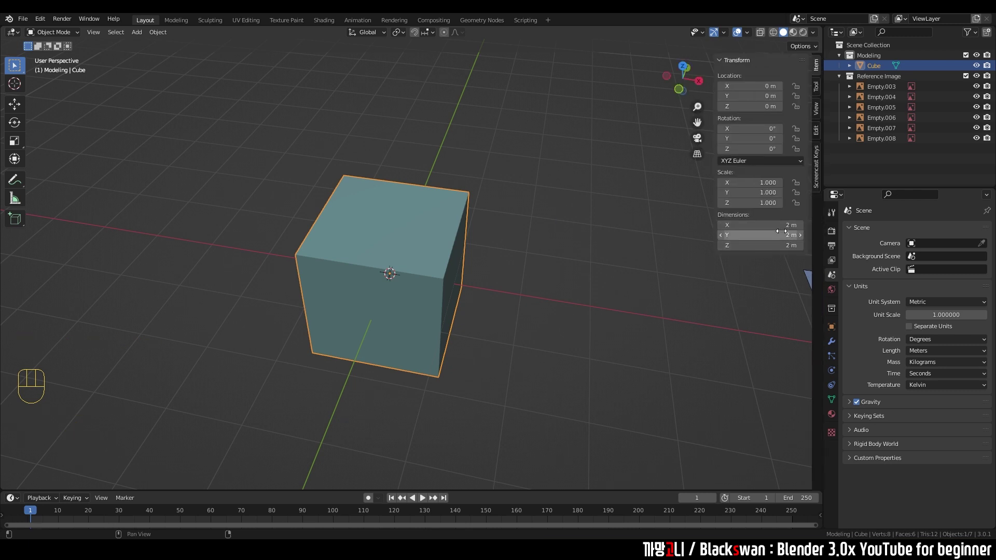
{"action": "left_click", "coordinate": [638, 267]}
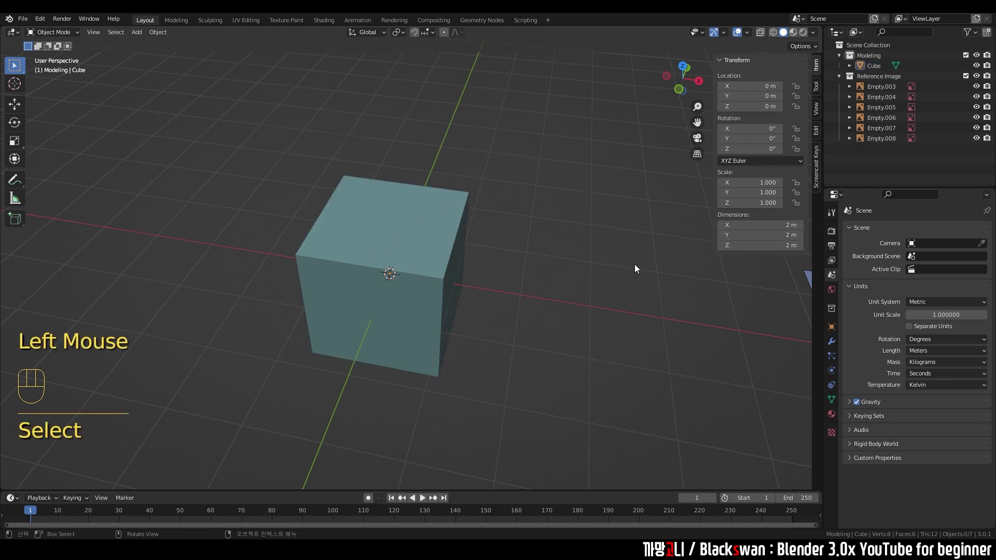
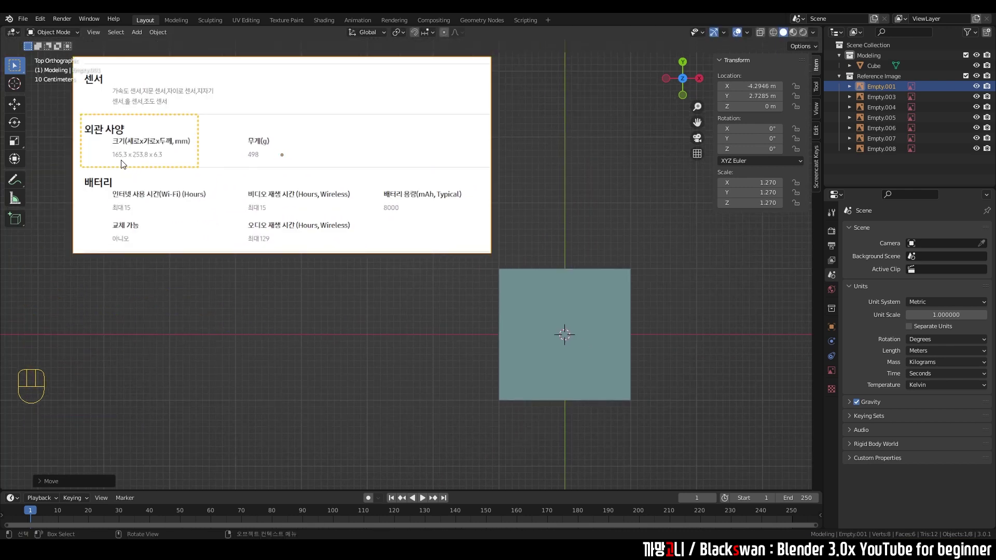
Set the scene length unit to Millimeters and bring the tablet spec sheet into view
{"action": "left_click", "coordinate": [391, 373]}
{"action": "left_click", "coordinate": [581, 338]}
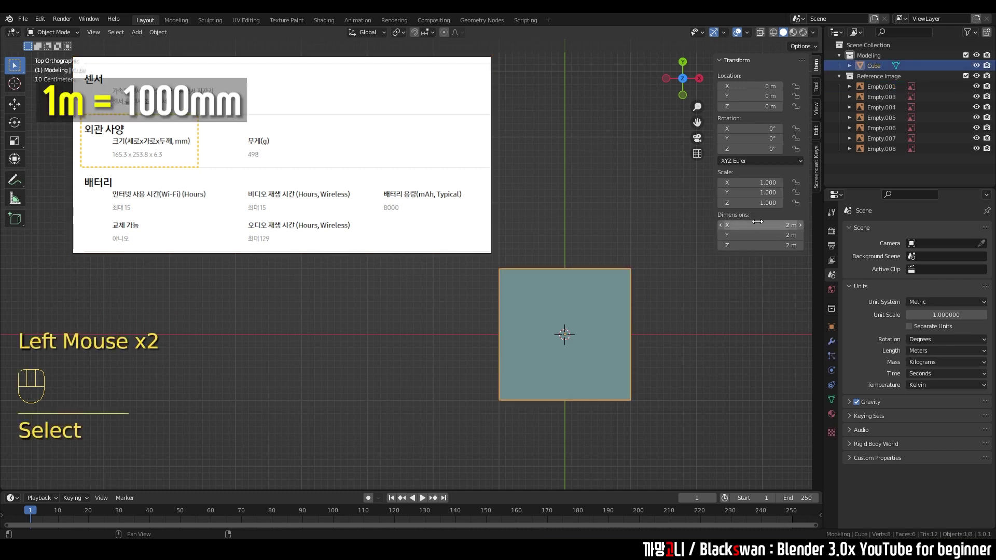
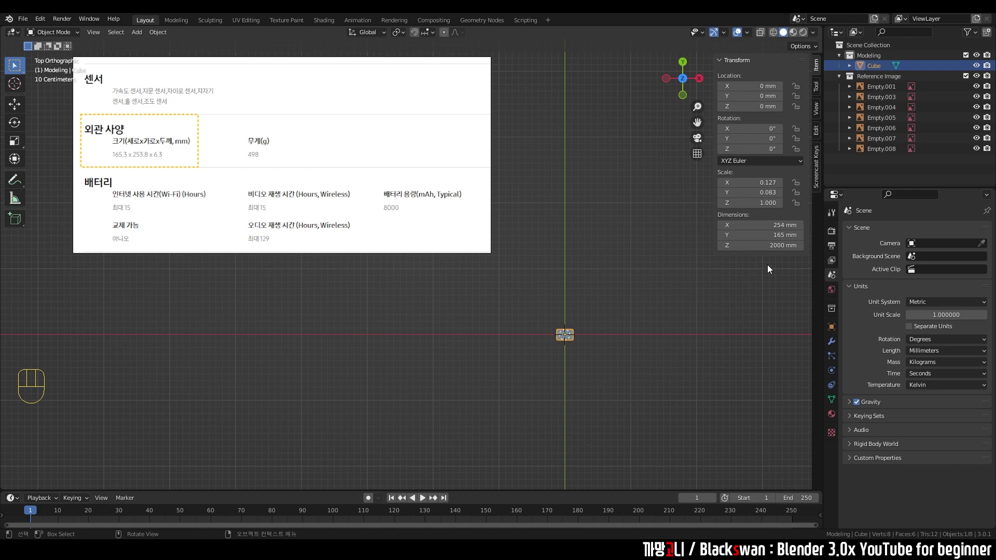
{"action": "left_click", "coordinate": [644, 289]}
{"action": "left_click", "coordinate": [504, 226]}
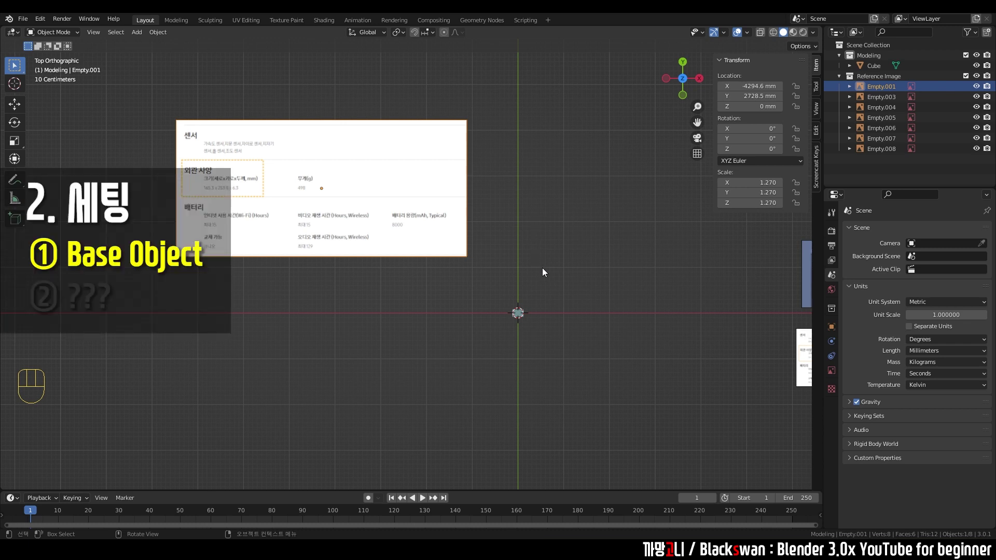
{"action": "left_click", "coordinate": [417, 220]}
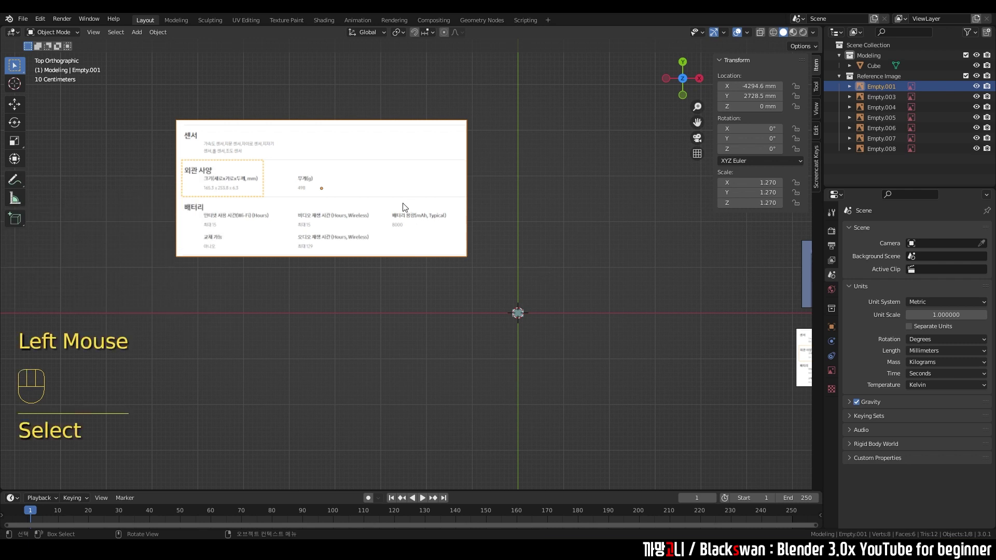
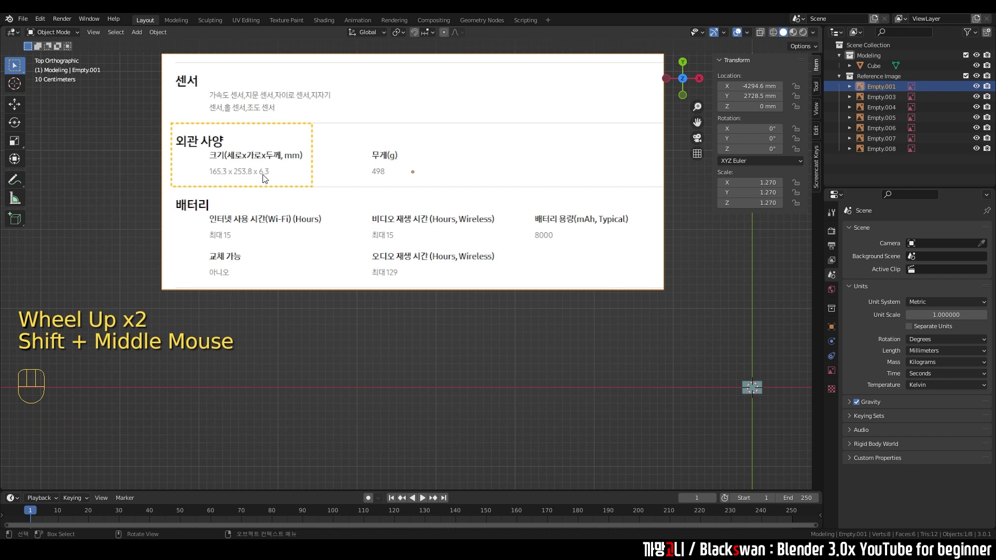
{"action": "scroll", "scroll_direction": "down", "scroll_amount": 3}
{"action": "left_click_drag", "start_coordinate": [661, 363], "coordinate": [723, 406]}
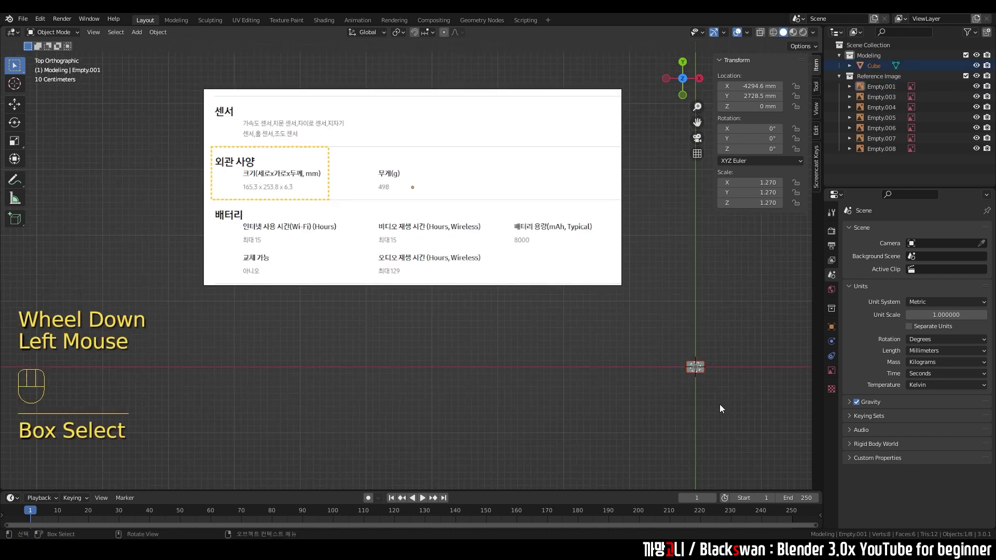
Set the Cube's X and Y dimensions to 254 mm and 165 mm from the spec sheet
{"action": "left_click", "coordinate": [659, 311]}
{"action": "middle_click", "coordinate": [635, 292]}
{"action": "left_click", "coordinate": [584, 307]}
{"action": "left_click", "coordinate": [625, 322]}
{"action": "type", "text": "Belect"}
{"action": "left_click", "coordinate": [588, 324]}
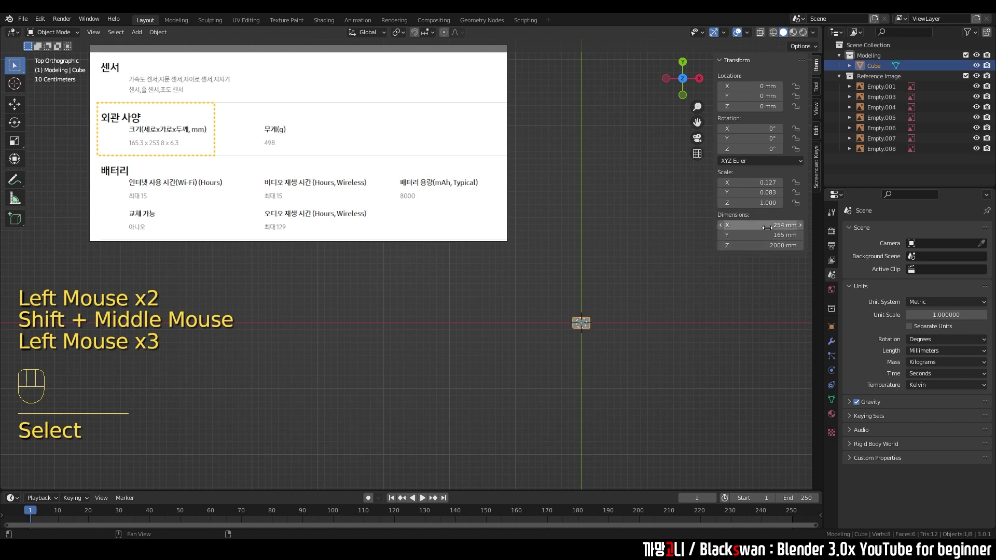
{"action": "left_click", "coordinate": [623, 268]}
{"action": "left_click", "coordinate": [585, 321]}
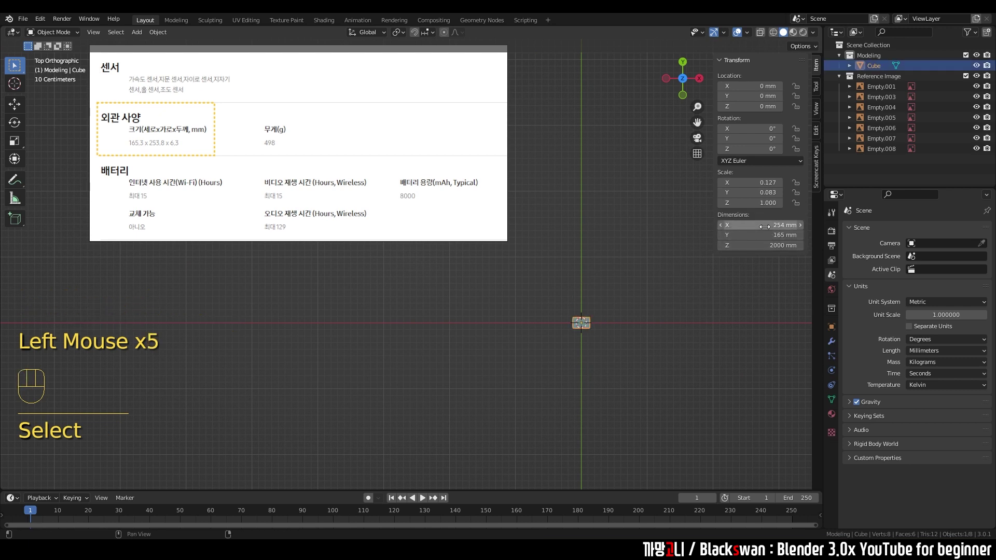
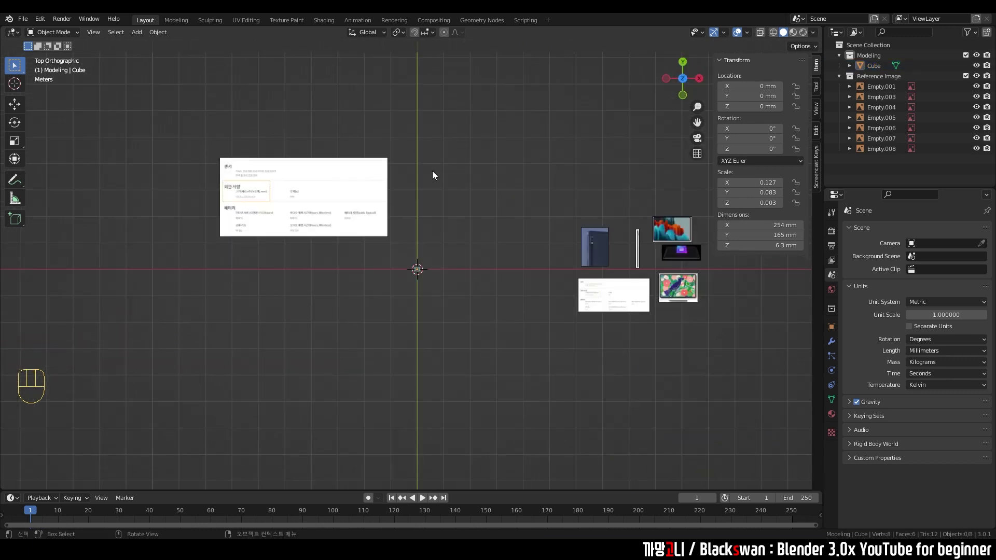
Delete the spec sheet reference image and reselect the 254 × 165 × 6.3 mm cube
{"action": "left_click_drag", "start_coordinate": [276, 154], "coordinate": [439, 205]}
{"action": "left_click_drag", "start_coordinate": [478, 225], "coordinate": [433, 204]}
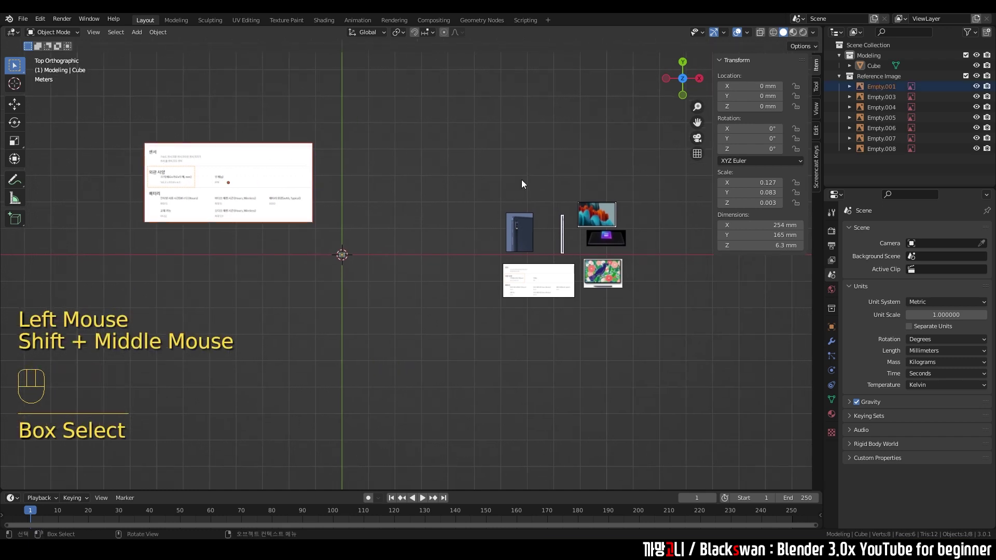
{"action": "left_click", "coordinate": [523, 181]}
{"action": "left_click_drag", "start_coordinate": [283, 160], "coordinate": [386, 196]}
{"action": "key", "text": "Delete"}
{"action": "left_click_drag", "start_coordinate": [518, 224], "coordinate": [676, 335]}
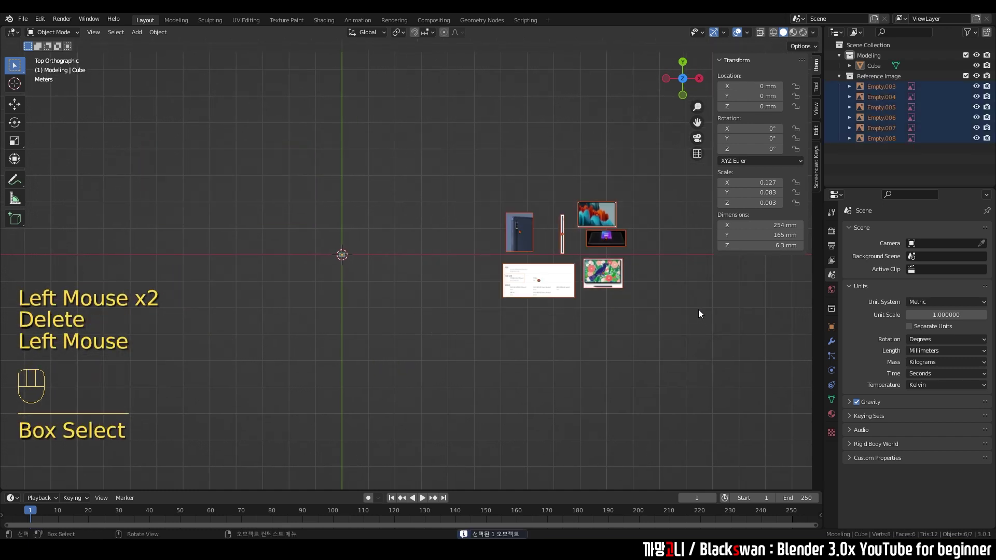
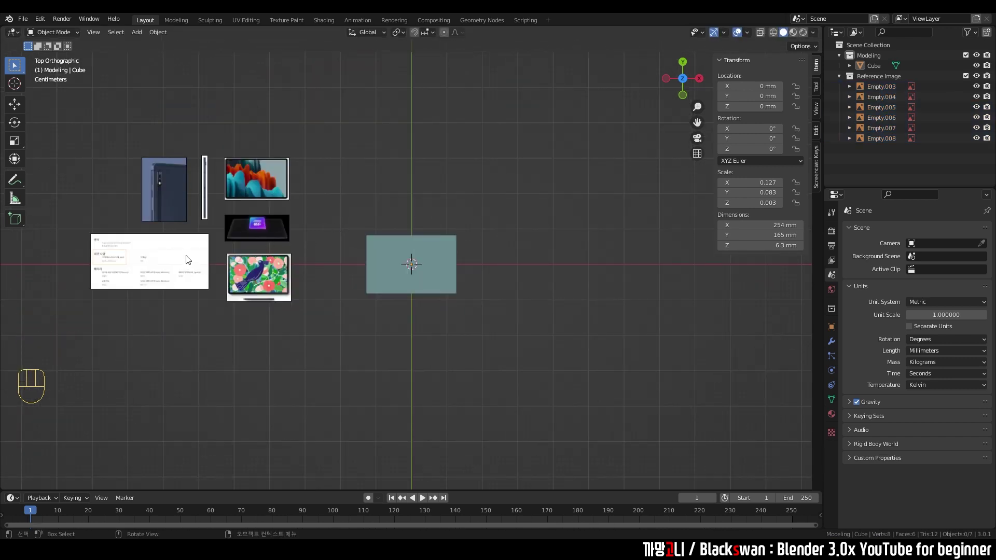
{"action": "left_click", "coordinate": [426, 248]}
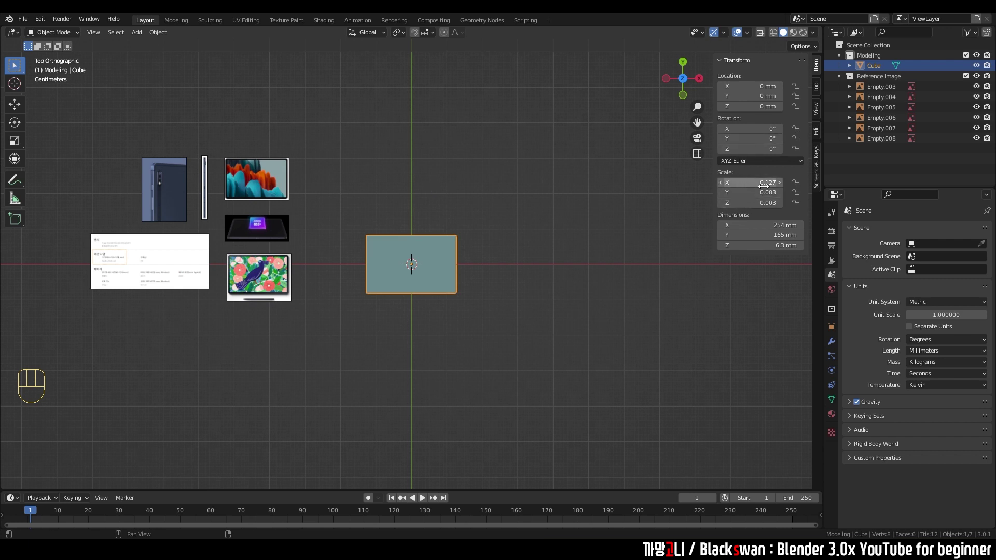
Add a new default 2 m cube to the scene as a size test
{"action": "left_click", "coordinate": [556, 272]}
{"action": "key", "text": "shift+a"}
{"action": "scroll", "scroll_direction": "down", "scroll_amount": 3}
{"action": "key", "text": "f"}
{"action": "key", "text": "x"}
{"action": "key", "text": "g"}
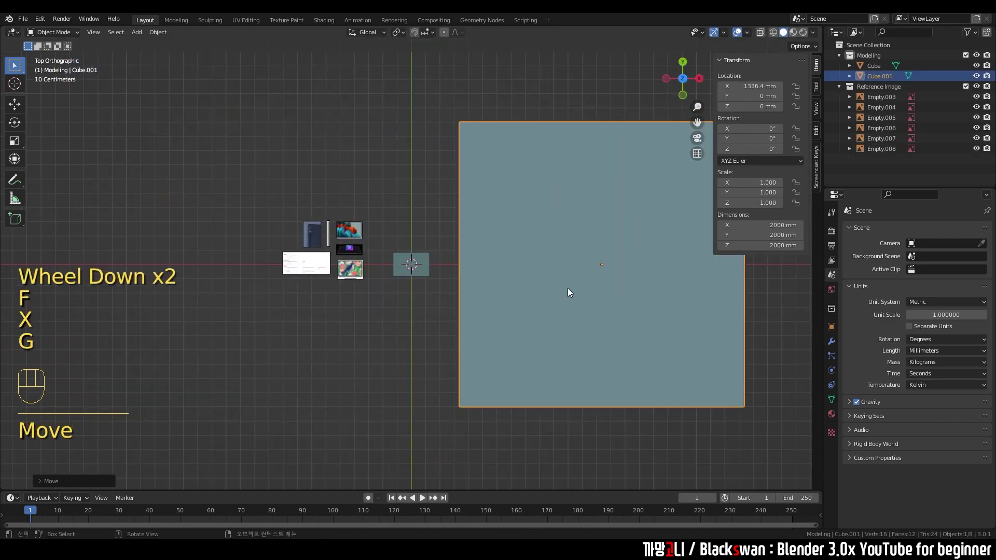
{"action": "scroll", "scroll_direction": "up", "scroll_amount": 3}
{"action": "left_click_drag", "start_coordinate": [579, 284], "coordinate": [519, 286]}
{"action": "left_click_drag", "start_coordinate": [350, 246], "coordinate": [360, 297]}
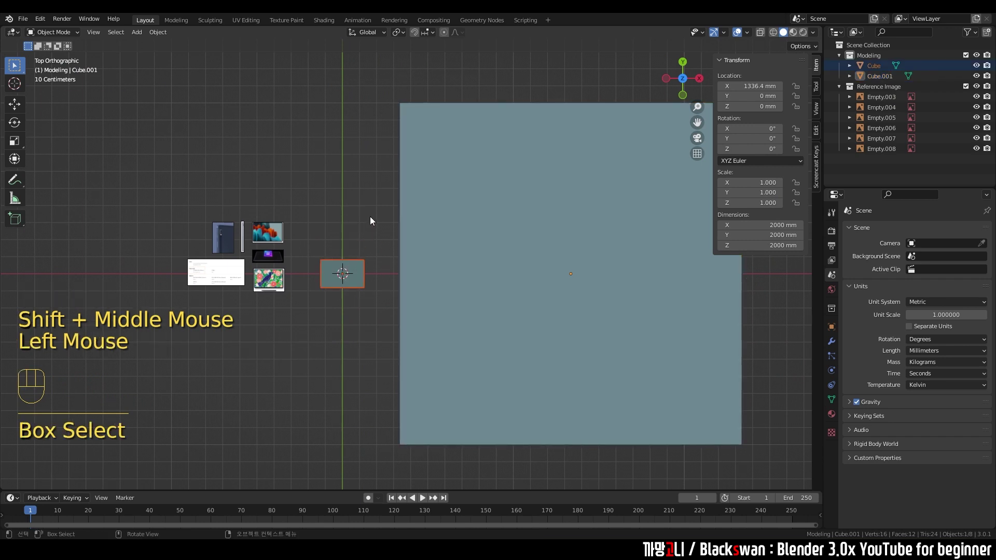
Duplicate the 254 × 165 × 6.3 mm tablet cube and bring up Apply > Scale for the copy
{"action": "left_click", "coordinate": [375, 217]}
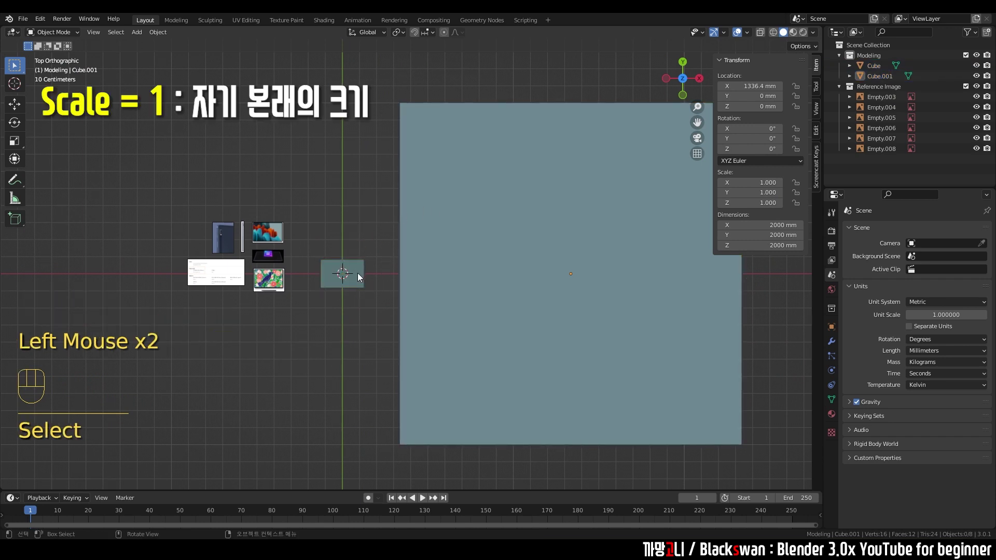
{"action": "left_click", "coordinate": [358, 275]}
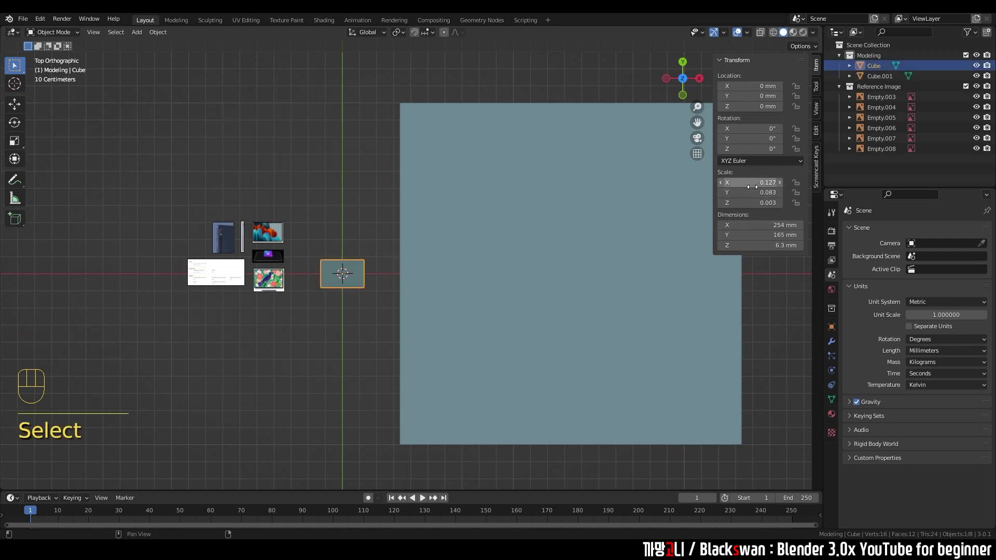
{"action": "left_click", "coordinate": [352, 280]}
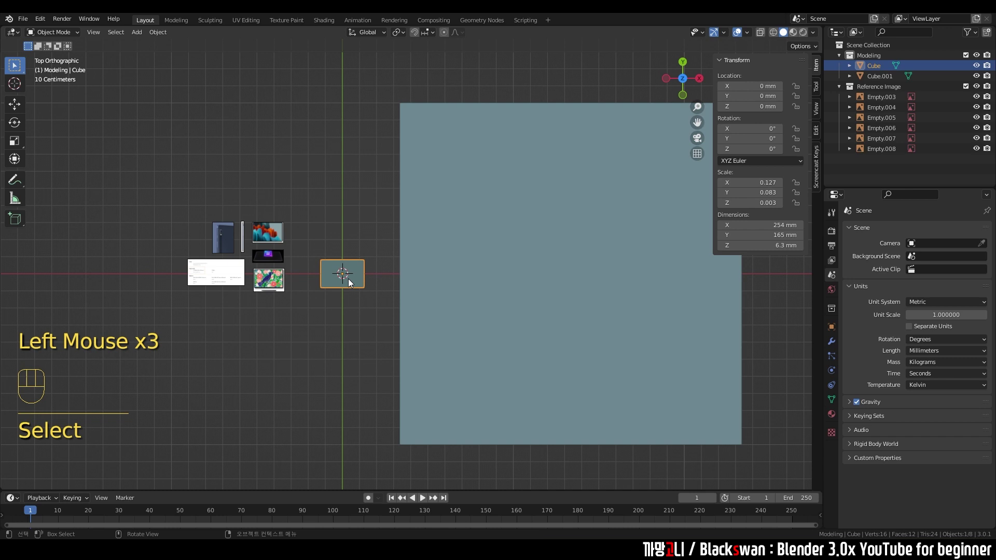
{"action": "key", "text": "shift+d"}
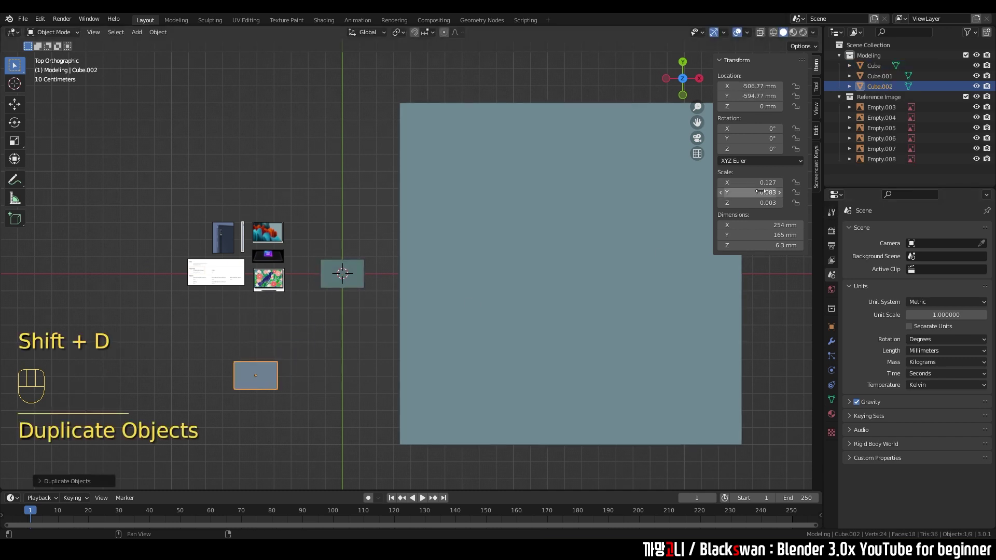
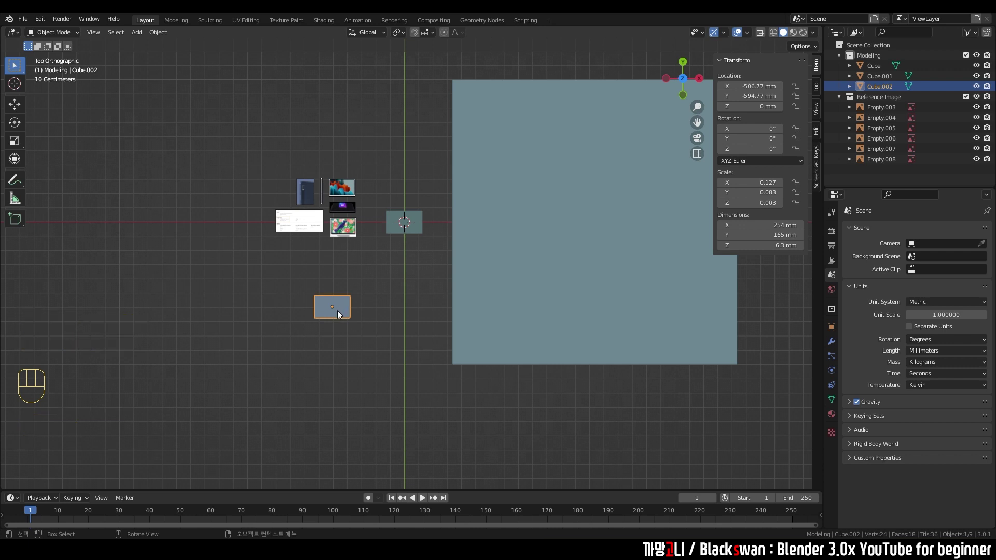
{"action": "key", "text": "ctrl+a"}
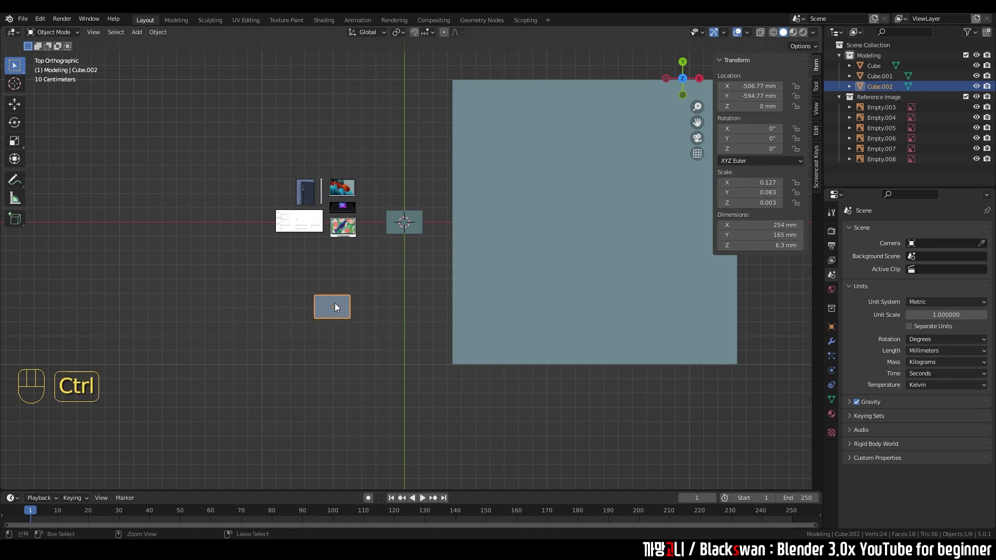
{"action": "key", "text": "ctrl+a"}
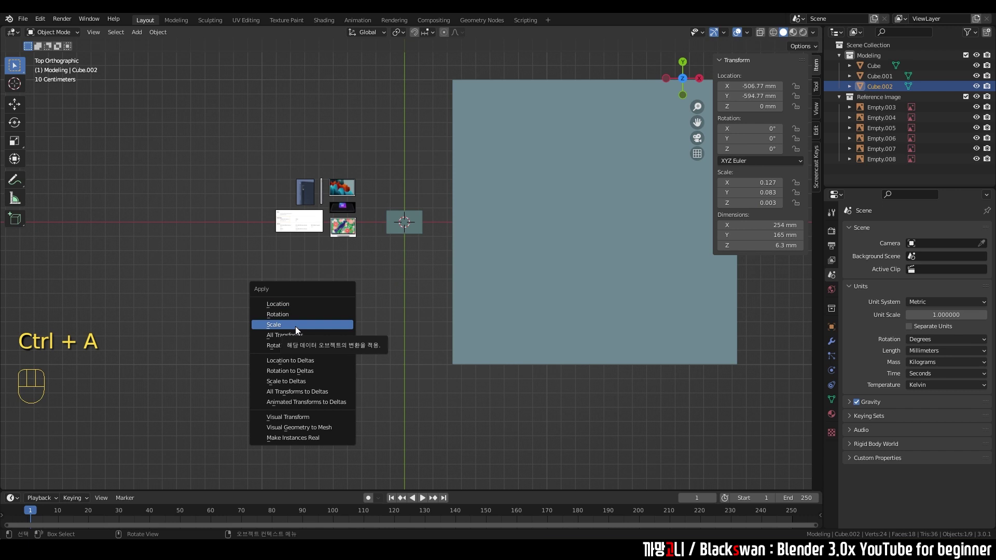
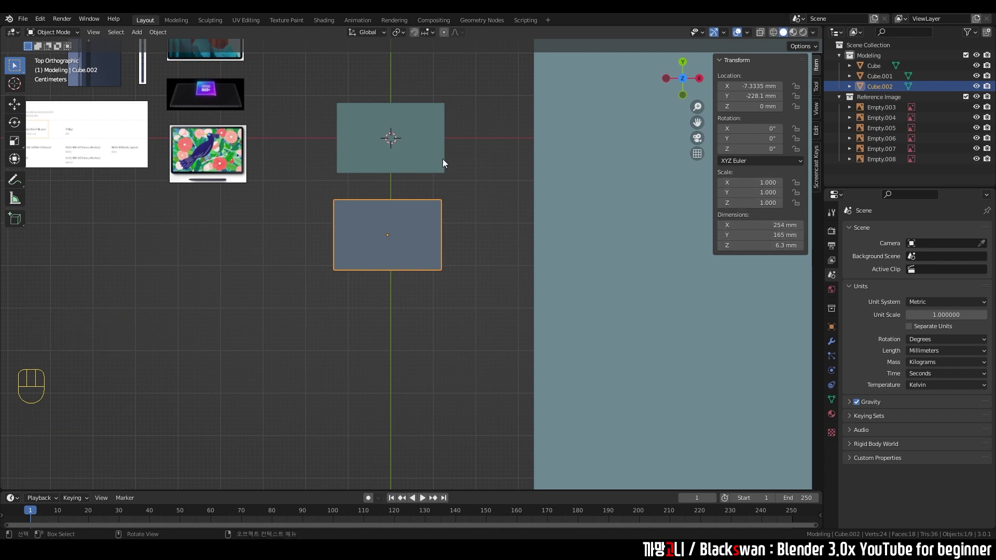
Select the original tablet cube and reframe the view around it and the reference images
{"action": "left_click", "coordinate": [441, 157]}
{"action": "left_click_drag", "start_coordinate": [463, 151], "coordinate": [446, 216]}
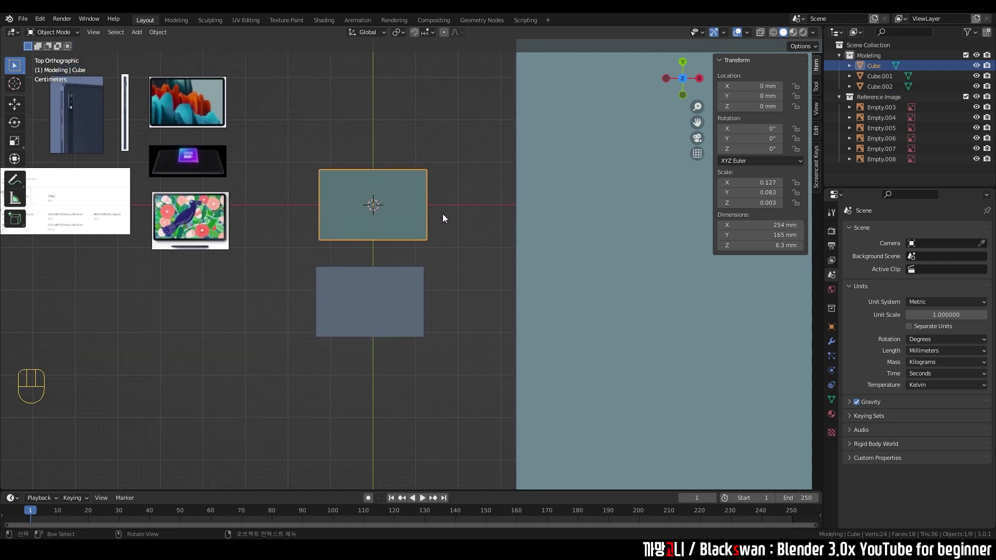
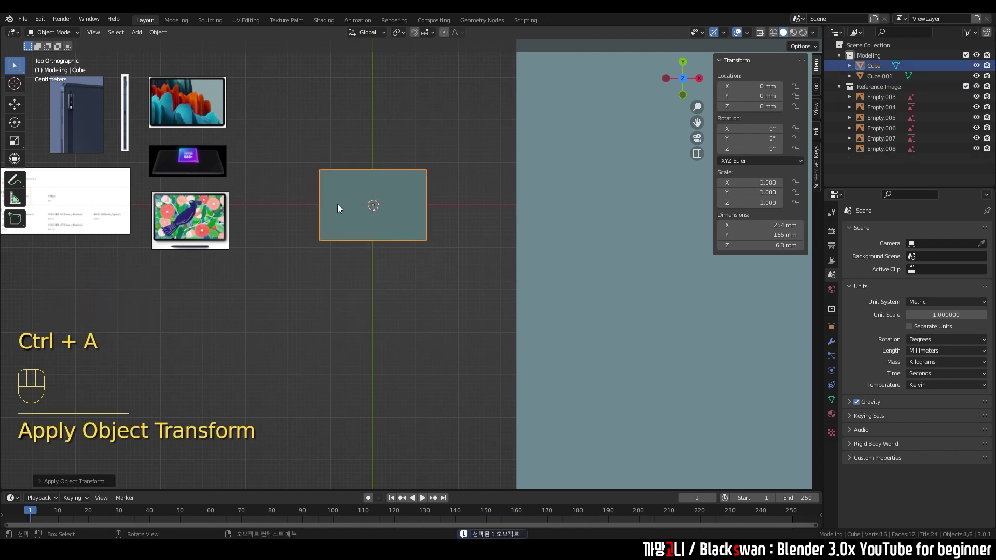
{"action": "middle_click", "coordinate": [440, 203]}
{"action": "scroll", "scroll_direction": "down", "scroll_amount": 3}
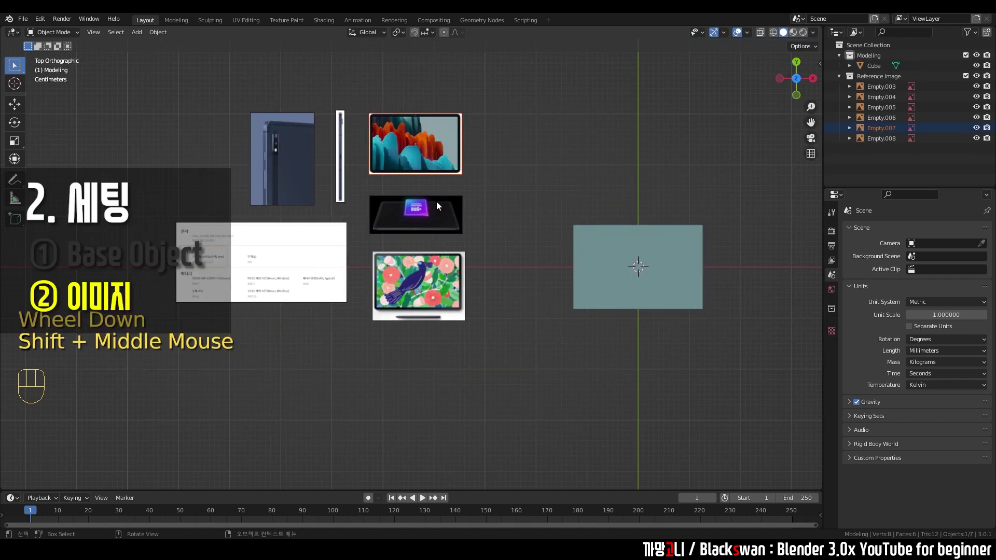
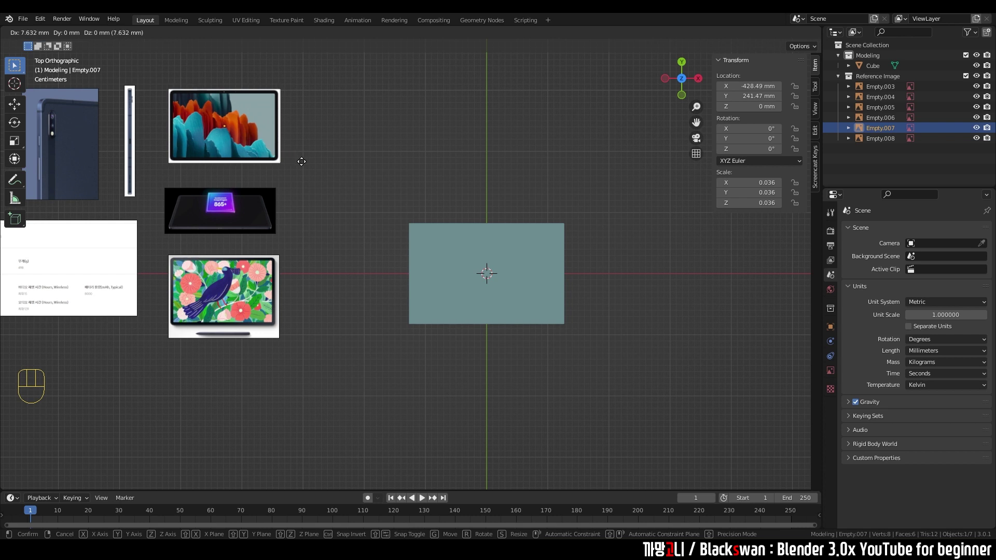
Scale the front tablet image Empty.007 up to about 0.052 to match the cube's width
{"action": "scroll", "scroll_direction": "up", "scroll_amount": 3}
{"action": "key", "text": "s"}
{"action": "scroll", "scroll_direction": "up", "scroll_amount": 3}
{"action": "left_click_drag", "start_coordinate": [562, 192], "coordinate": [483, 195]}
{"action": "key", "text": "g"}
{"action": "key", "text": "s"}
{"action": "key", "text": "g"}
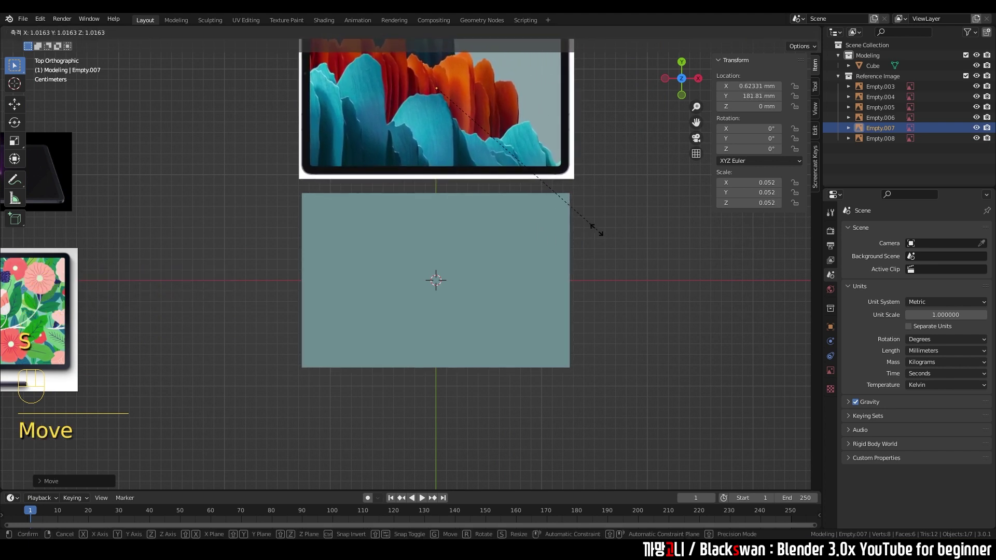
{"action": "scroll", "scroll_direction": "up", "scroll_amount": 3}
{"action": "left_click_drag", "start_coordinate": [554, 229], "coordinate": [511, 277]}
{"action": "key", "text": "g"}
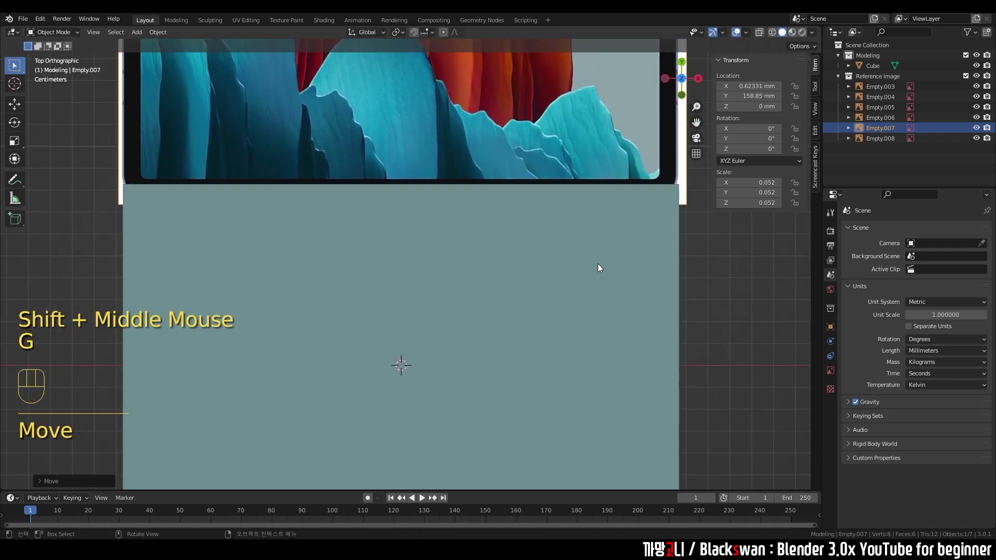
Move Empty.007 directly above the cube, then grab the side-profile image Empty.005
{"action": "scroll", "scroll_direction": "down", "scroll_amount": 3}
{"action": "key", "text": "g"}
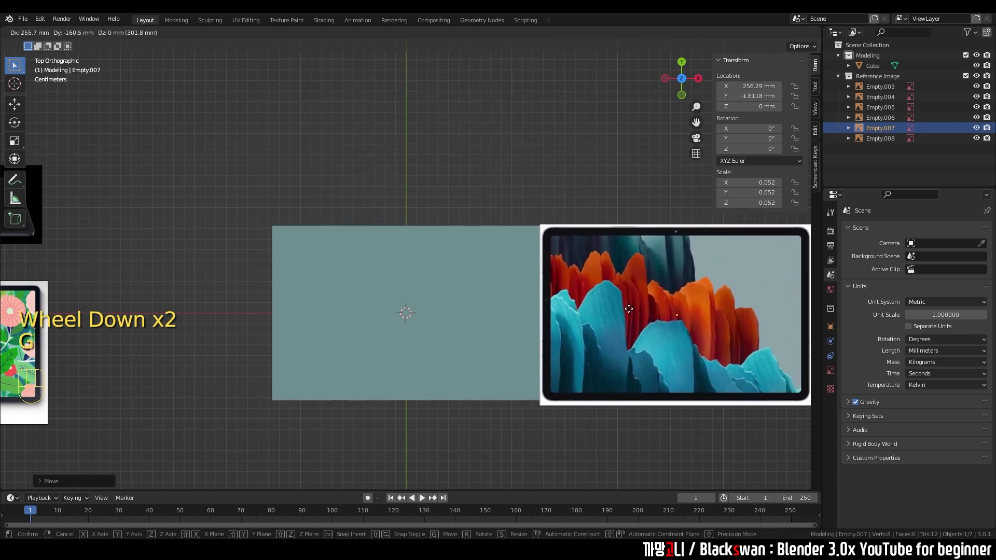
{"action": "scroll", "scroll_direction": "down", "scroll_amount": 3}
{"action": "key", "text": "g"}
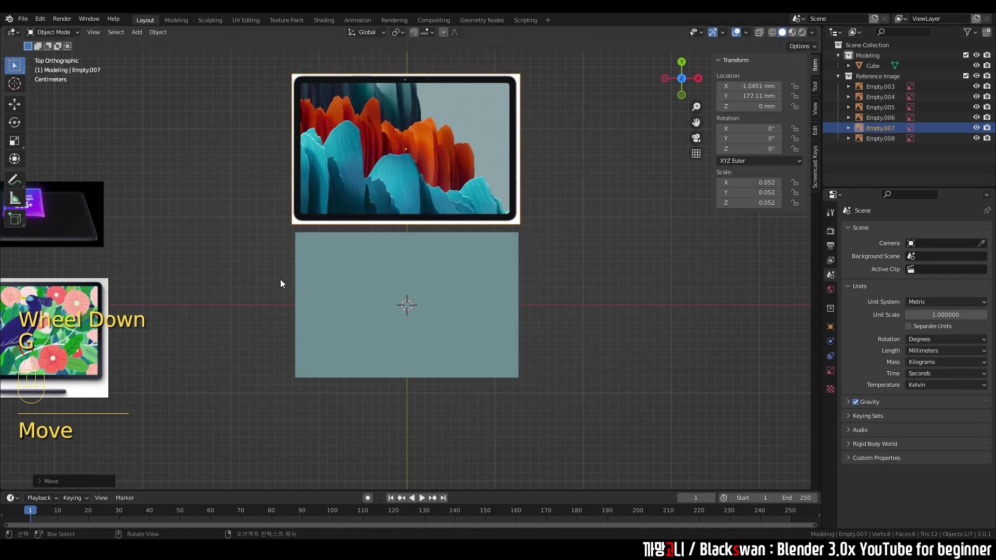
{"action": "scroll", "scroll_direction": "down", "scroll_amount": 3}
{"action": "left_click", "coordinate": [57, 178]}
{"action": "key", "text": "g"}
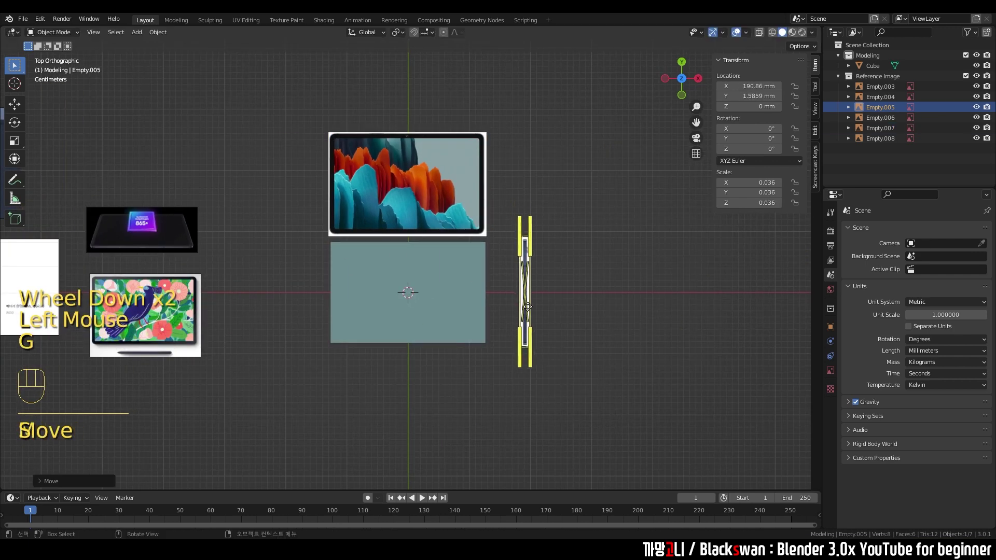
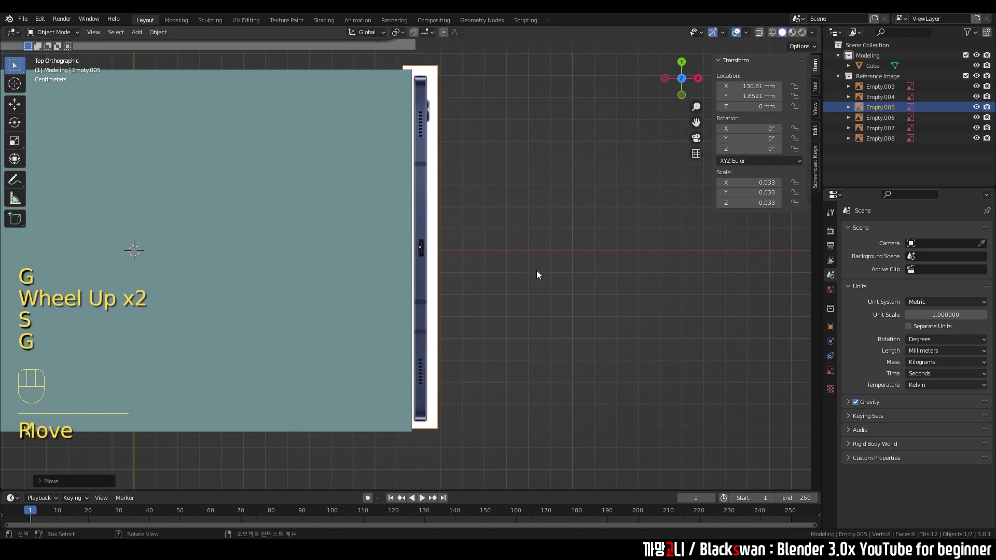
Scale Empty.005 to about 0.035 and set it against the cube's right edge near X 133 mm
{"action": "key", "text": "s"}
{"action": "key", "text": "g"}
{"action": "key", "text": "s"}
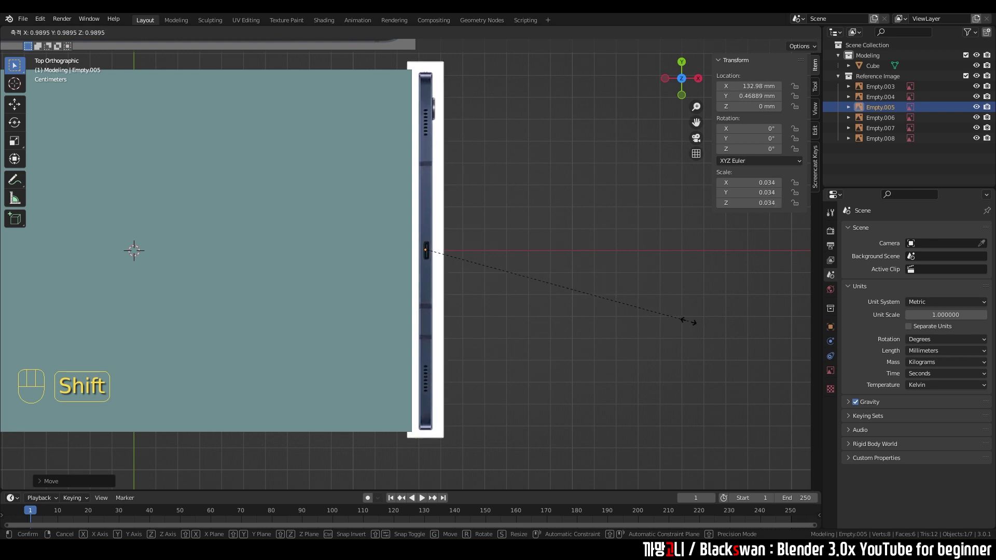
{"action": "scroll", "scroll_direction": "down", "scroll_amount": 3}
{"action": "middle_click", "coordinate": [458, 305]}
{"action": "left_click_drag", "start_coordinate": [335, 272], "coordinate": [318, 267]}
{"action": "scroll", "scroll_direction": "down", "scroll_amount": 3}
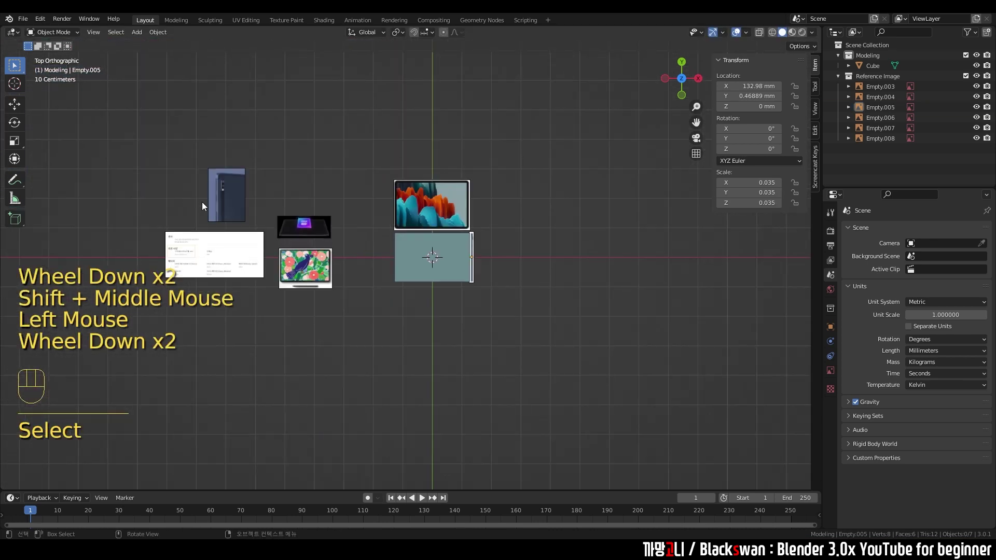
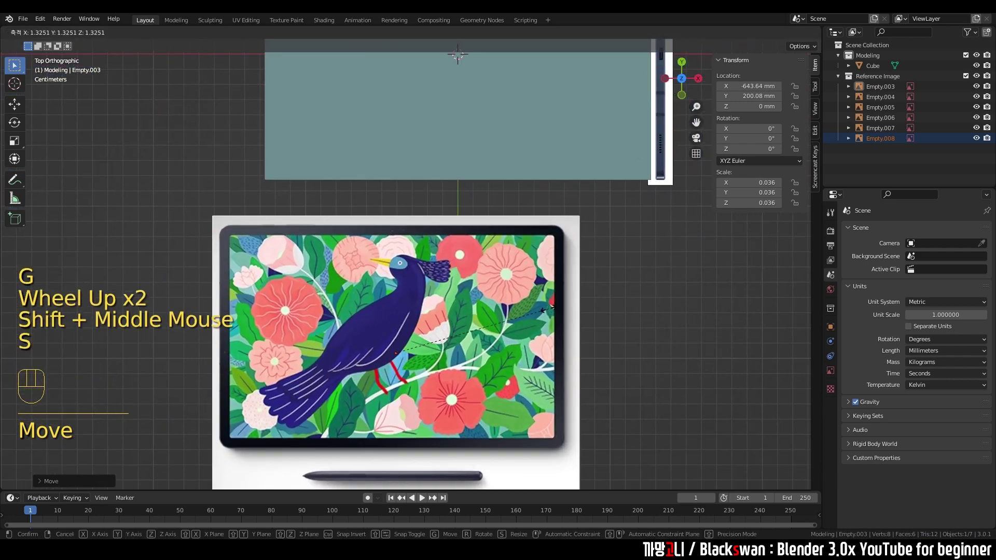
Resize the flower tablet image Empty.003, undo a slip, and select Empty.007
{"action": "key", "text": "g"}
{"action": "key", "text": "s"}
{"action": "key", "text": "g"}
{"action": "key", "text": "s"}
{"action": "key", "text": "g"}
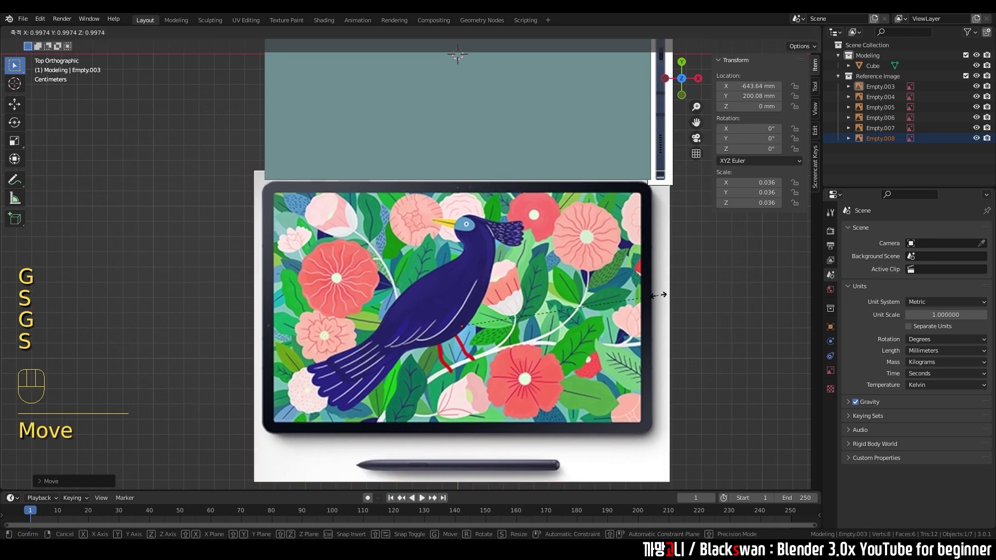
{"action": "scroll", "scroll_direction": "down", "scroll_amount": 3}
{"action": "middle_click", "coordinate": [567, 284]}
{"action": "key", "text": "ctrl+z"}
{"action": "left_click", "coordinate": [595, 298]}
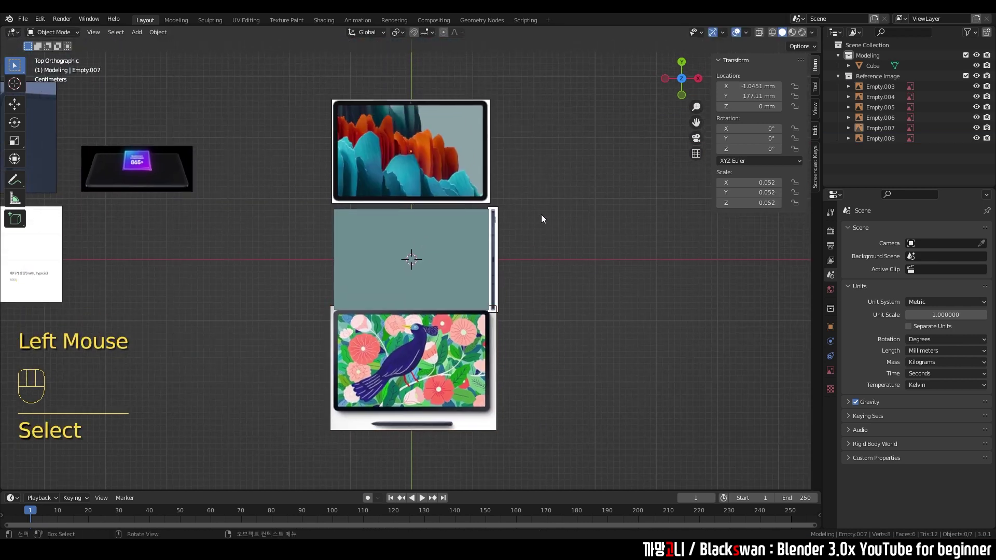
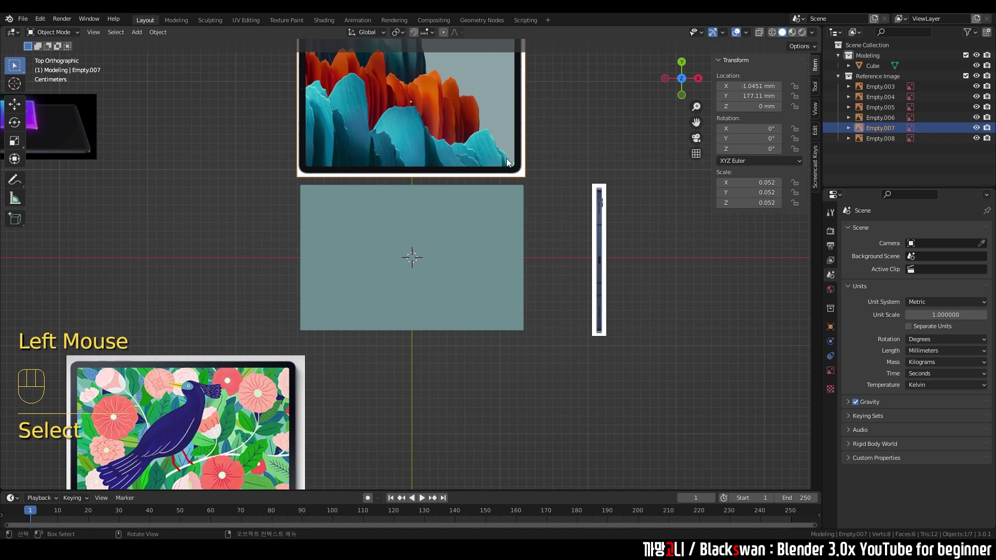
Move the front tablet image Empty.007 onto the cube in the top view
{"action": "left_click", "coordinate": [550, 129]}
{"action": "left_click", "coordinate": [487, 117]}
{"action": "key", "text": "g"}
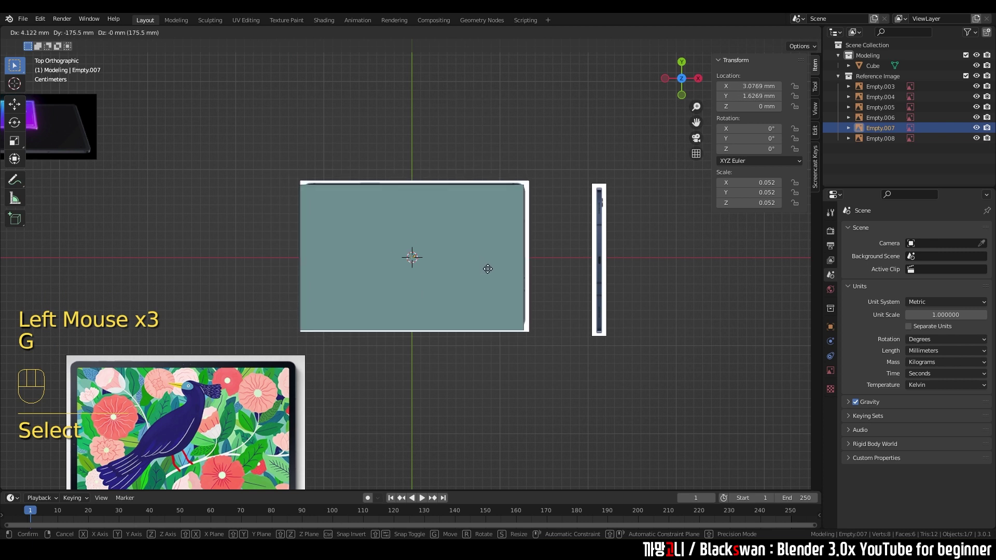
{"action": "key", "text": "g"}
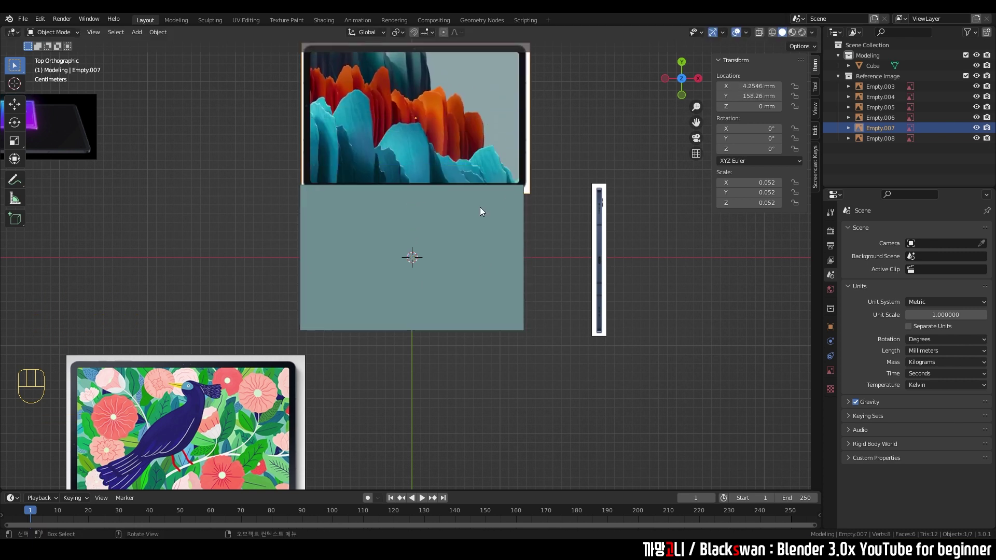
{"action": "scroll", "scroll_direction": "up", "scroll_amount": 3}
{"action": "middle_click", "coordinate": [547, 165]}
{"action": "left_click", "coordinate": [552, 154]}
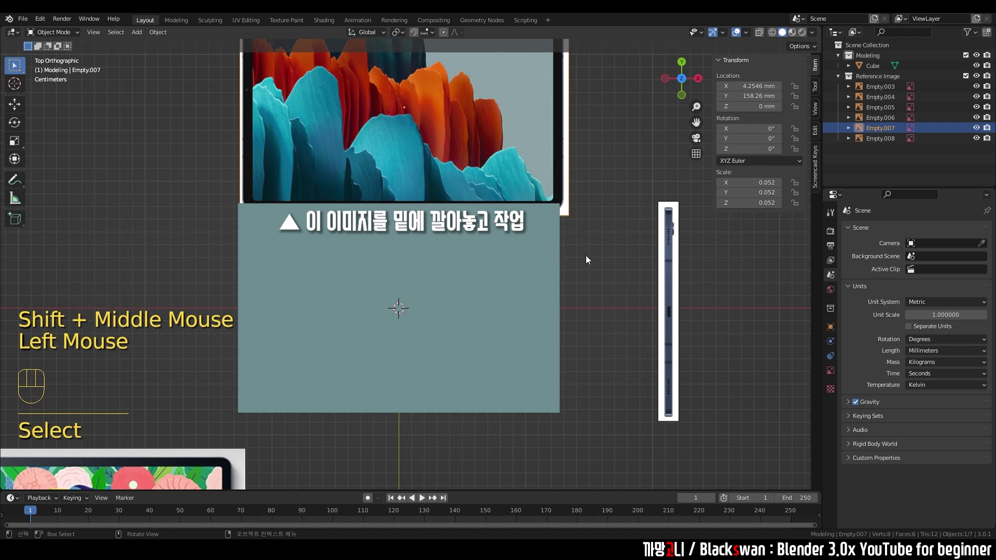
{"action": "left_click_drag", "start_coordinate": [575, 268], "coordinate": [526, 282]}
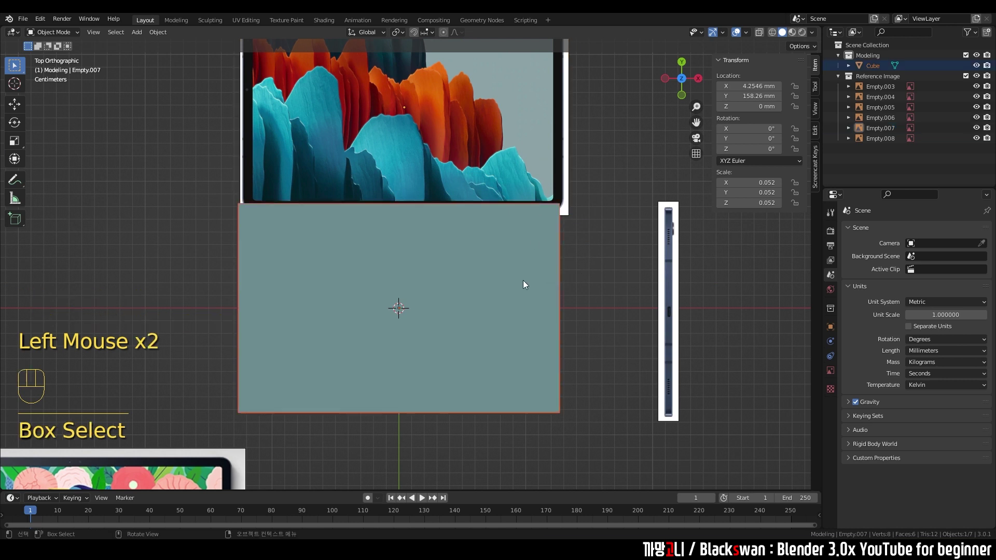
{"action": "left_click", "coordinate": [519, 154]}
{"action": "left_click", "coordinate": [629, 148]}
{"action": "left_click", "coordinate": [492, 104]}
{"action": "key", "text": "g"}
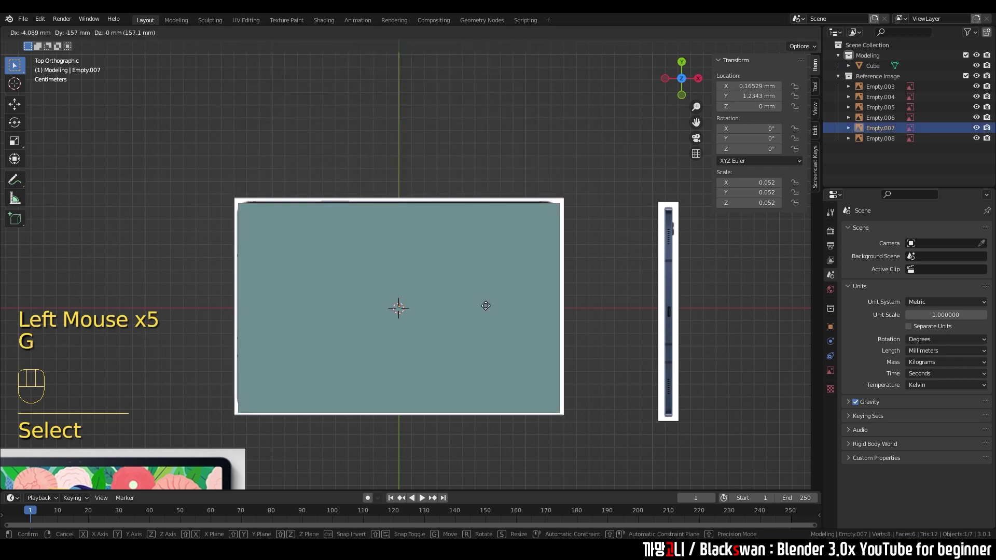
From the front view raise Empty.007 to about 9.8 mm Z above the cube, then reselect it from the top
{"action": "key", "text": "`"}
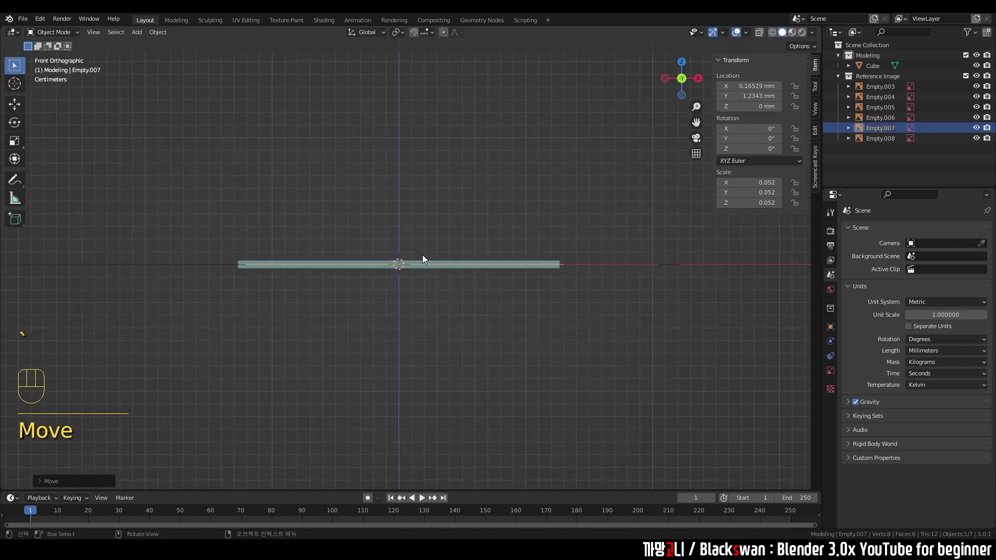
{"action": "key", "text": "g"}
{"action": "scroll", "scroll_direction": "up", "scroll_amount": 3}
{"action": "left_click_drag", "start_coordinate": [540, 294], "coordinate": [593, 337]}
{"action": "middle_click", "coordinate": [563, 309]}
{"action": "scroll", "scroll_direction": "down", "scroll_amount": 3}
{"action": "left_click_drag", "start_coordinate": [485, 294], "coordinate": [494, 250]}
{"action": "key", "text": "`"}
{"action": "scroll", "scroll_direction": "up", "scroll_amount": 3}
{"action": "left_click_drag", "start_coordinate": [562, 253], "coordinate": [608, 220]}
{"action": "scroll", "scroll_direction": "down", "scroll_amount": 3}
{"action": "left_click", "coordinate": [589, 203]}
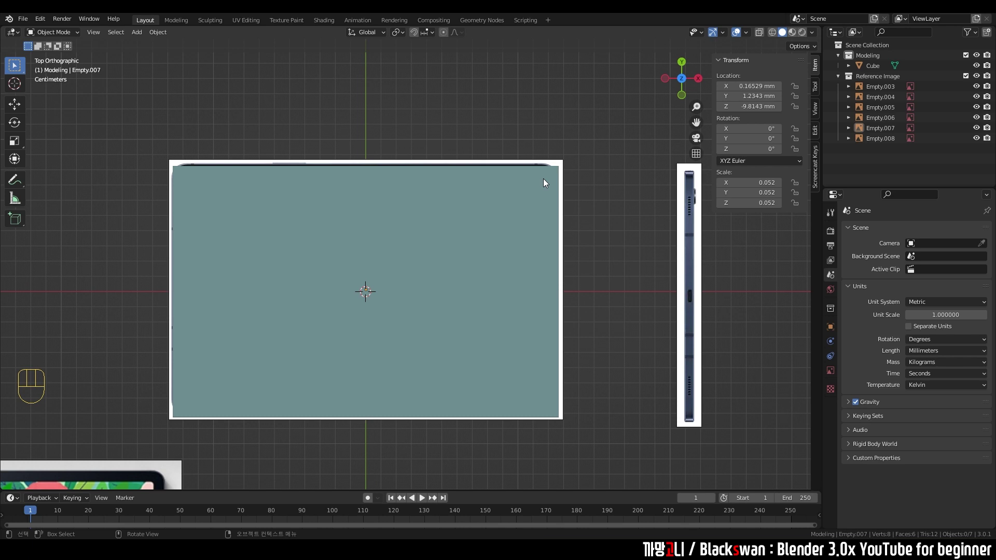
{"action": "left_click", "coordinate": [622, 246]}
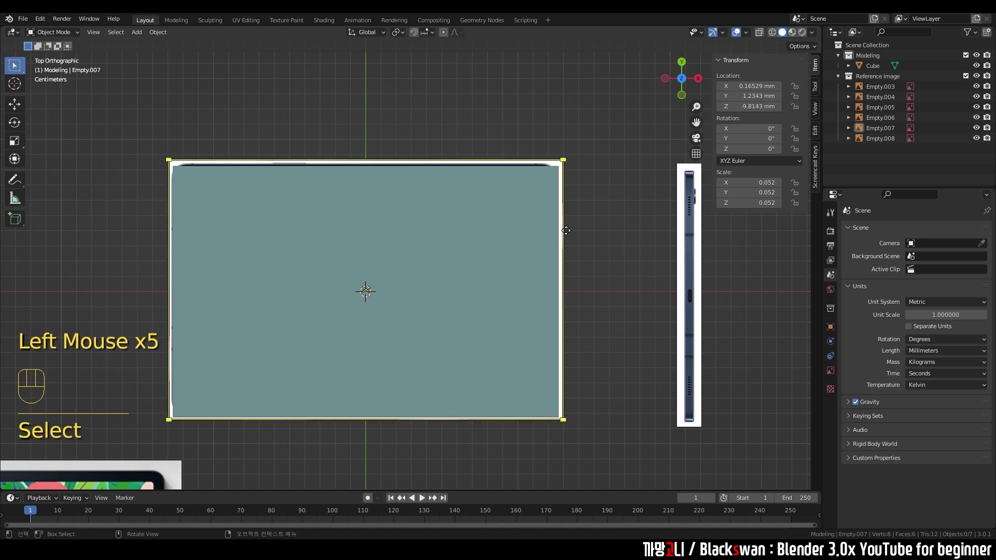
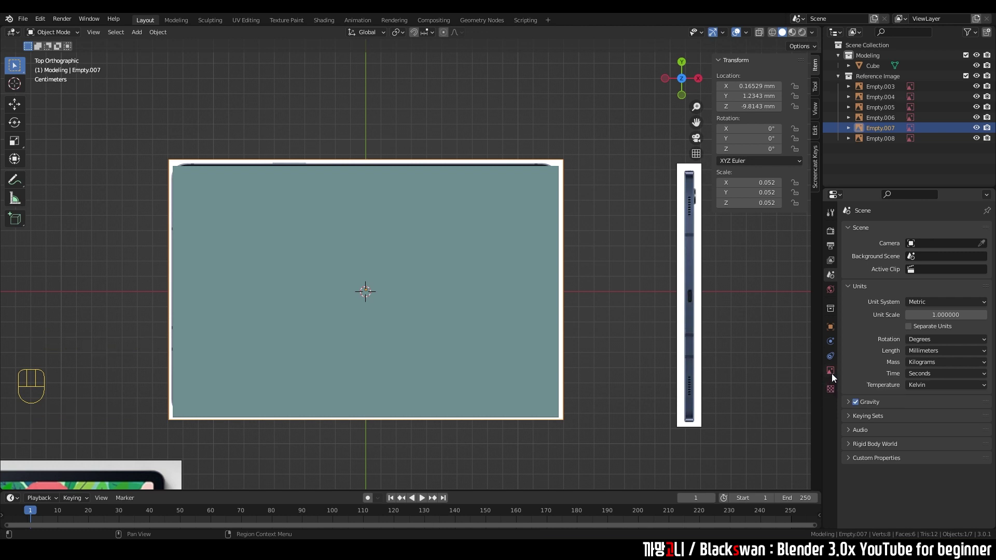
Show Empty.007's Object Data properties and settle into a straight top-down view
{"action": "left_click", "coordinate": [834, 372]}
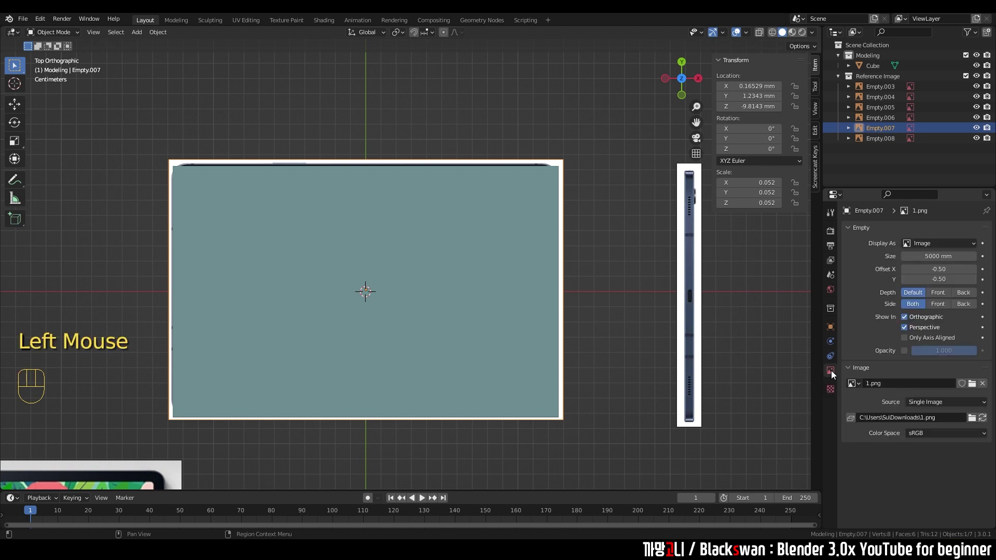
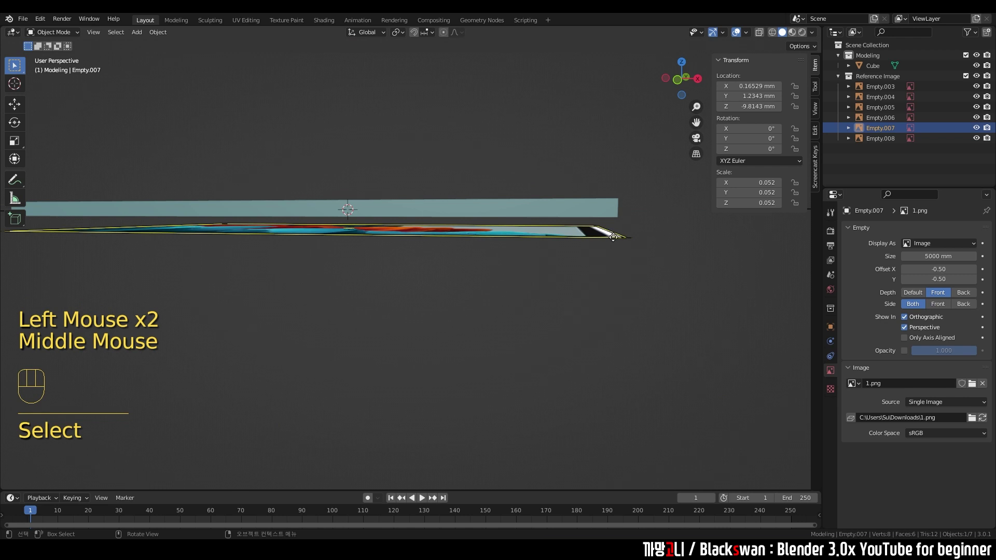
{"action": "left_click_drag", "start_coordinate": [657, 280], "coordinate": [669, 353]}
{"action": "key", "text": "`"}
{"action": "scroll", "scroll_direction": "down", "scroll_amount": 3}
{"action": "scroll", "scroll_direction": "down", "scroll_amount": 3}
{"action": "left_click_drag", "start_coordinate": [579, 365], "coordinate": [579, 317]}
{"action": "key", "text": "`"}
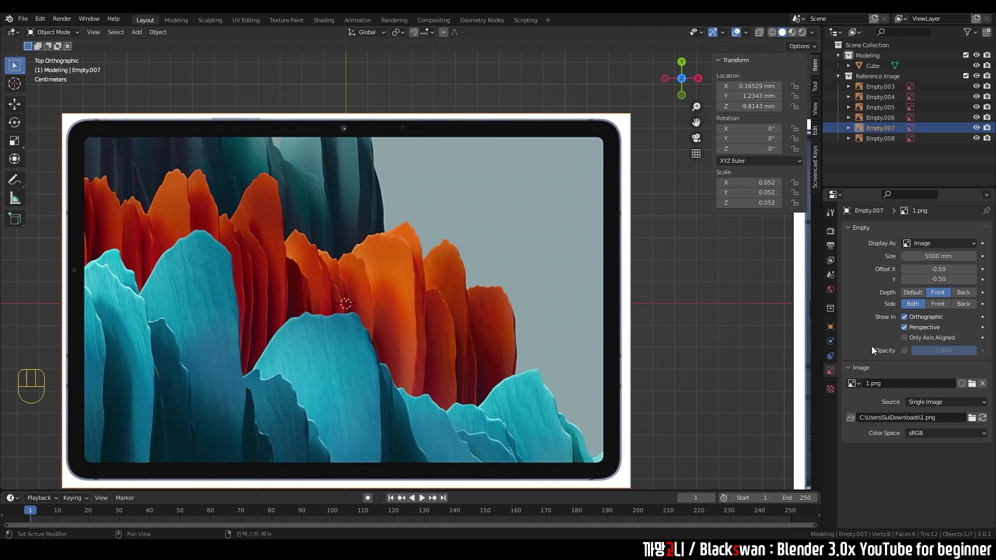
Enable Opacity at 0.3 on the top image so the cube shows through, then select the Cube
{"action": "left_click", "coordinate": [907, 354]}
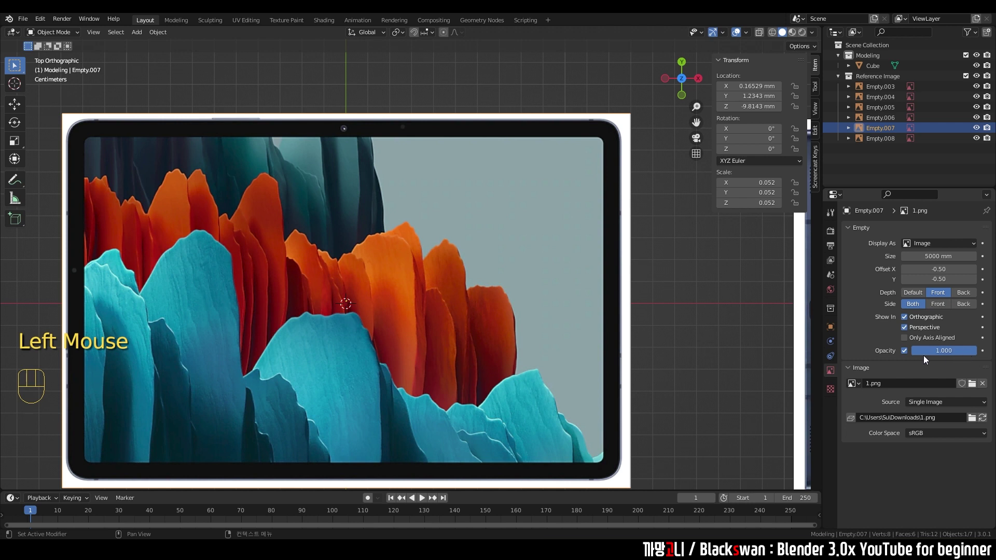
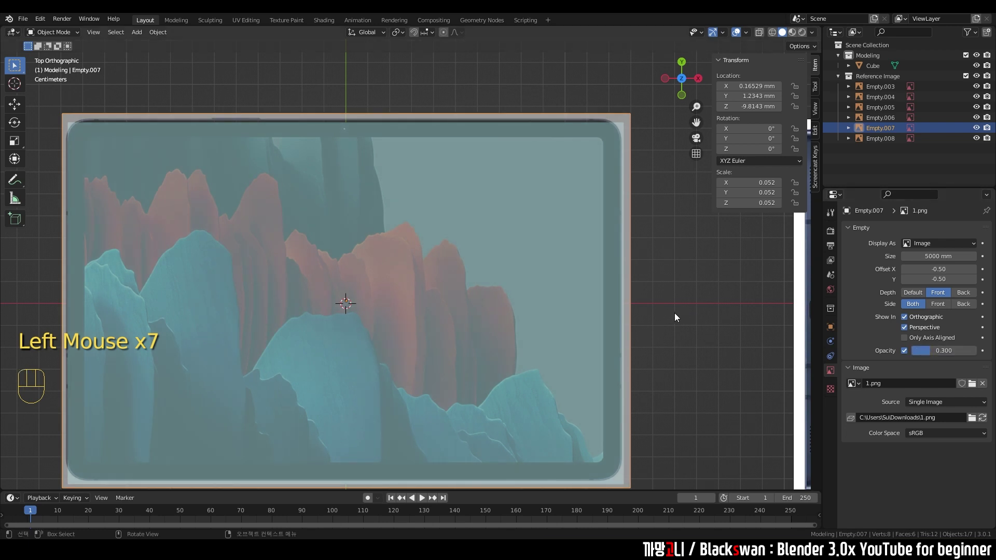
{"action": "left_click", "coordinate": [682, 316]}
{"action": "left_click", "coordinate": [548, 287]}
{"action": "scroll", "scroll_direction": "down", "scroll_amount": 3}
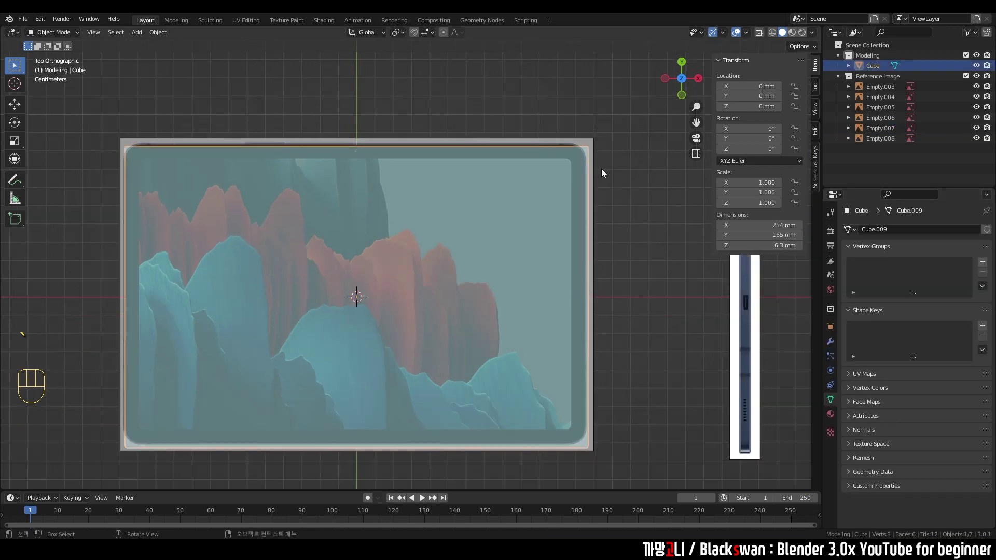
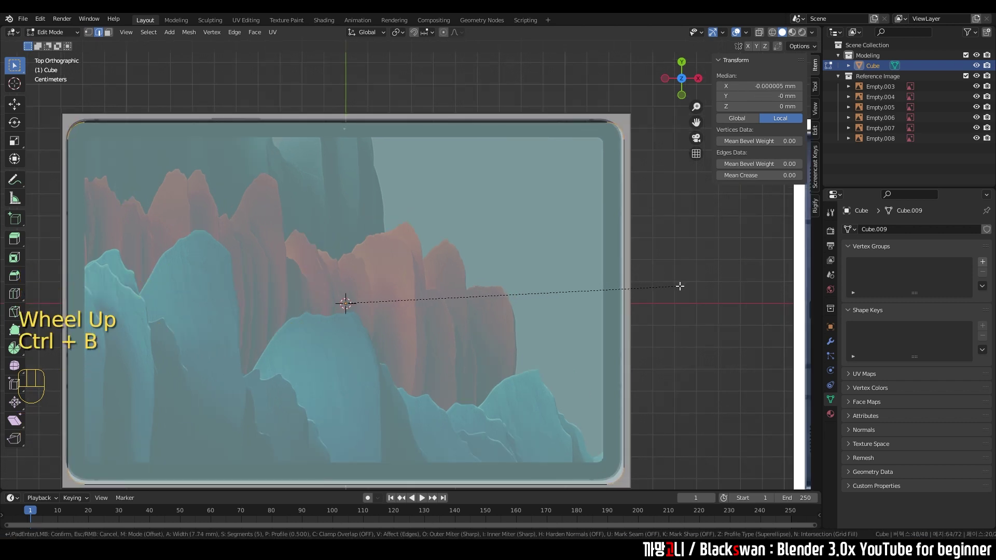
Add segments to the bevel on the cube's corner edges, about 7 mm wide with 7 segments
{"action": "key", "text": "c"}
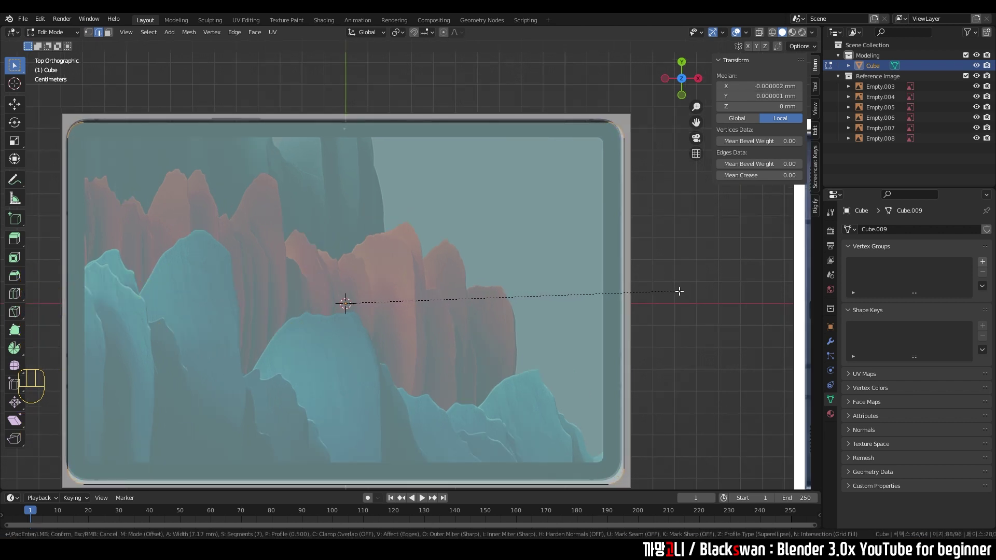
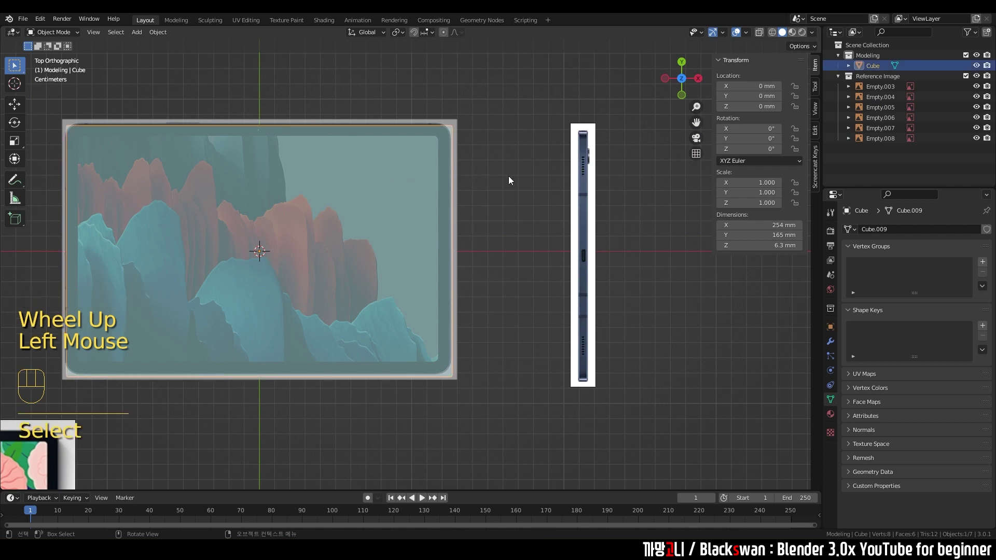
Isolate the side image Empty.005 in local view and inspect it from several angles
{"action": "left_click", "coordinate": [585, 183]}
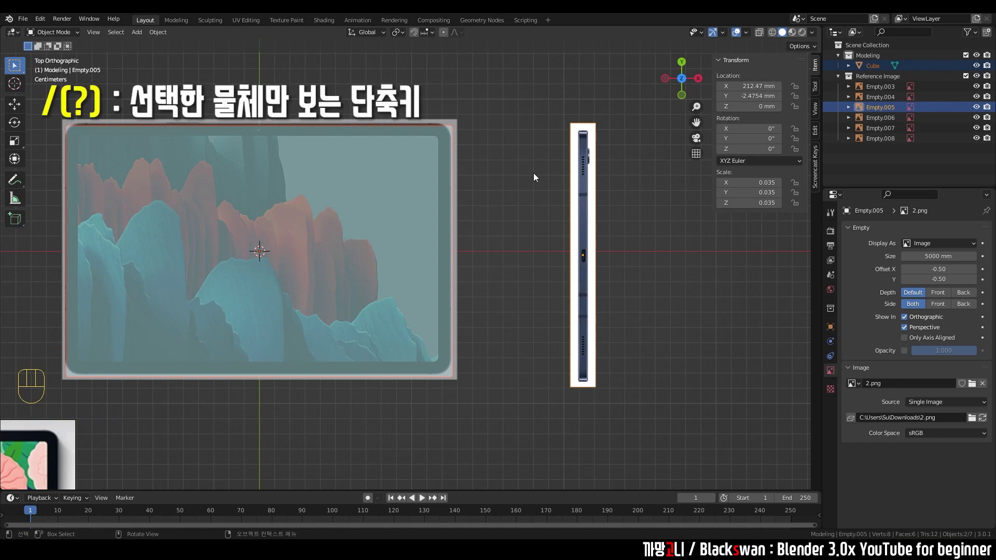
{"action": "key", "text": "/"}
{"action": "scroll", "scroll_direction": "up", "scroll_amount": 3}
{"action": "left_click_drag", "start_coordinate": [444, 281], "coordinate": [435, 211]}
{"action": "scroll", "scroll_direction": "down", "scroll_amount": 3}
{"action": "left_click", "coordinate": [450, 207]}
{"action": "left_click", "coordinate": [350, 220]}
{"action": "left_click", "coordinate": [364, 263]}
{"action": "left_click", "coordinate": [481, 270]}
{"action": "left_click", "coordinate": [390, 259]}
{"action": "scroll", "scroll_direction": "down", "scroll_amount": 3}
{"action": "key", "text": "`"}
{"action": "scroll", "scroll_direction": "up", "scroll_amount": 3}
{"action": "left_click", "coordinate": [473, 210]}
{"action": "left_click_drag", "start_coordinate": [492, 182], "coordinate": [469, 235]}
{"action": "scroll", "scroll_direction": "down", "scroll_amount": 3}
{"action": "left_click_drag", "start_coordinate": [463, 235], "coordinate": [455, 169]}
{"action": "left_click", "coordinate": [489, 201]}
{"action": "left_click", "coordinate": [524, 269]}
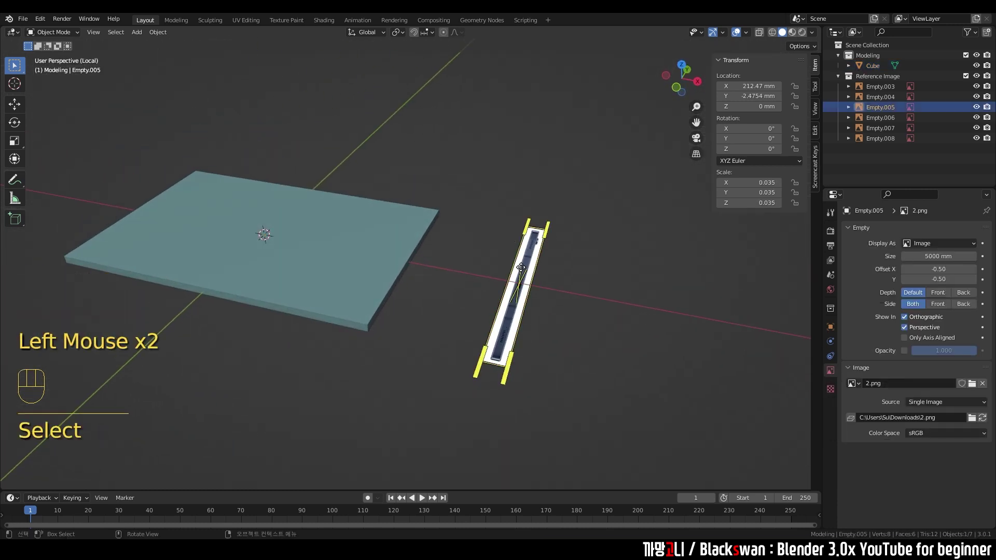
Rotate Empty.005 by 90 degrees so the tablet profile stands upright, checked from the front
{"action": "key", "text": "r"}
{"action": "type", "text": "s"}
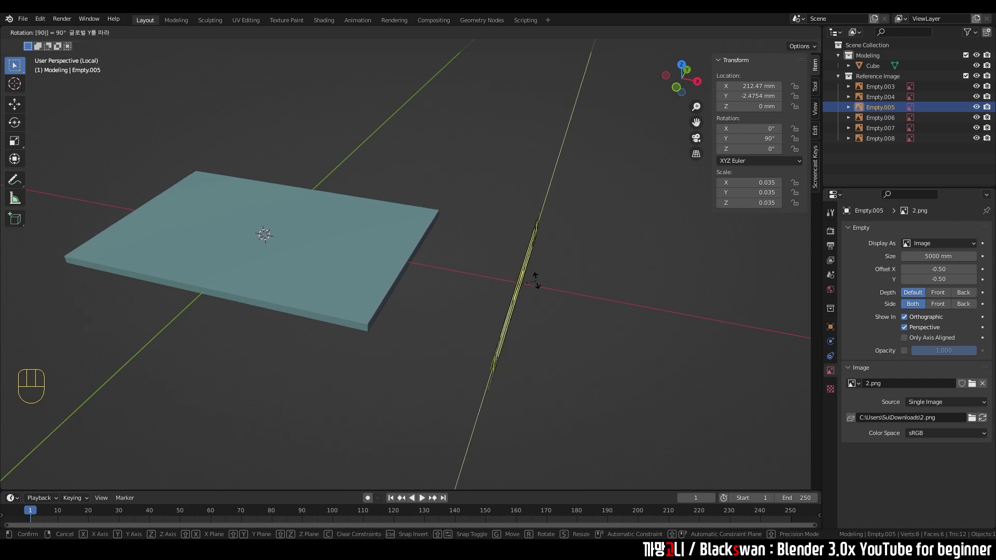
{"action": "scroll", "scroll_direction": "up", "scroll_amount": 3}
{"action": "left_click_drag", "start_coordinate": [563, 291], "coordinate": [570, 262]}
{"action": "key", "text": "`"}
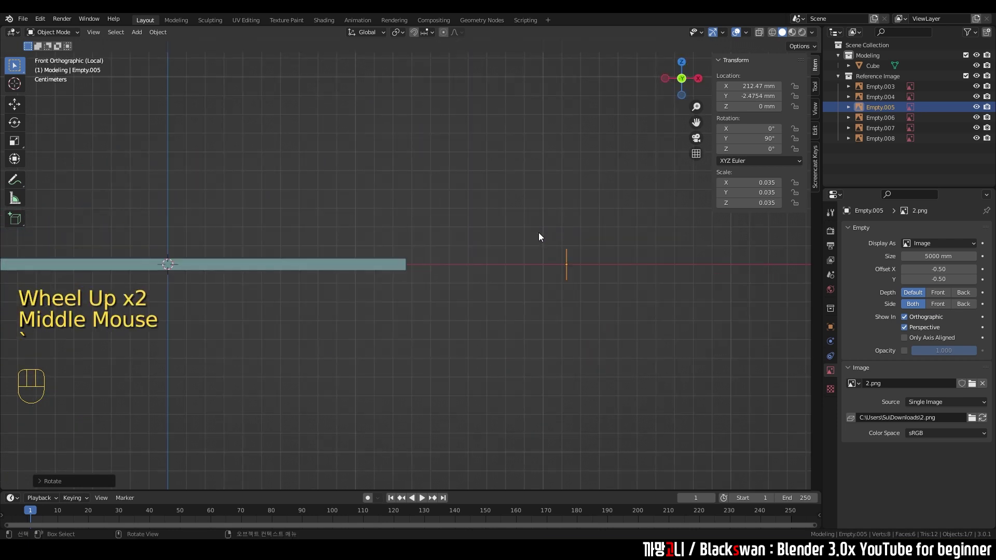
{"action": "left_click_drag", "start_coordinate": [567, 274], "coordinate": [526, 278]}
{"action": "left_click", "coordinate": [620, 220]}
Move Empty.005 beside the cube to X -169.77 mm, Z 2.40 mm and show its display settings
{"action": "key", "text": "g"}
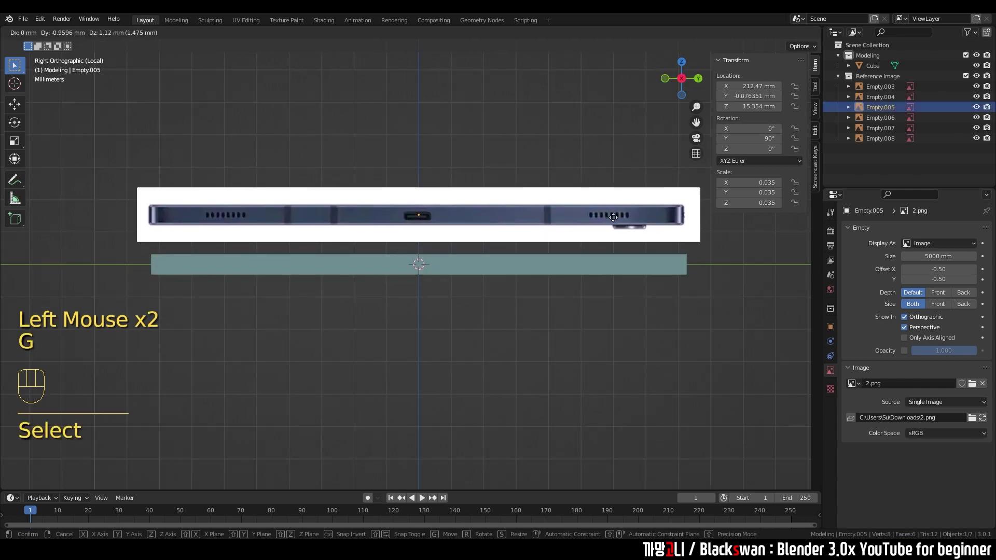
{"action": "scroll", "scroll_direction": "down", "scroll_amount": 3}
{"action": "key", "text": "g"}
{"action": "left_click_drag", "start_coordinate": [284, 267], "coordinate": [251, 197]}
{"action": "scroll", "scroll_direction": "up", "scroll_amount": 3}
{"action": "left_click_drag", "start_coordinate": [296, 210], "coordinate": [373, 234]}
{"action": "left_click", "coordinate": [836, 373]}
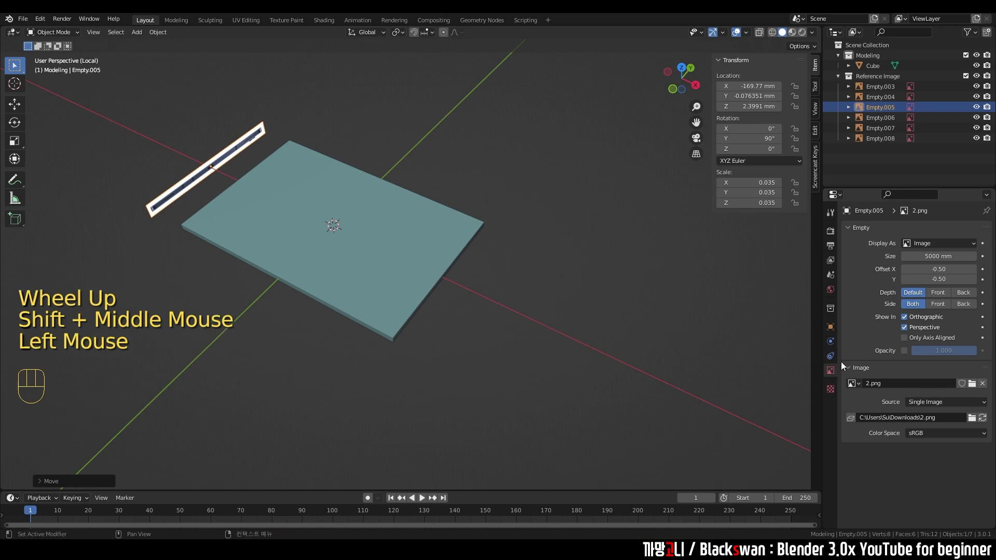
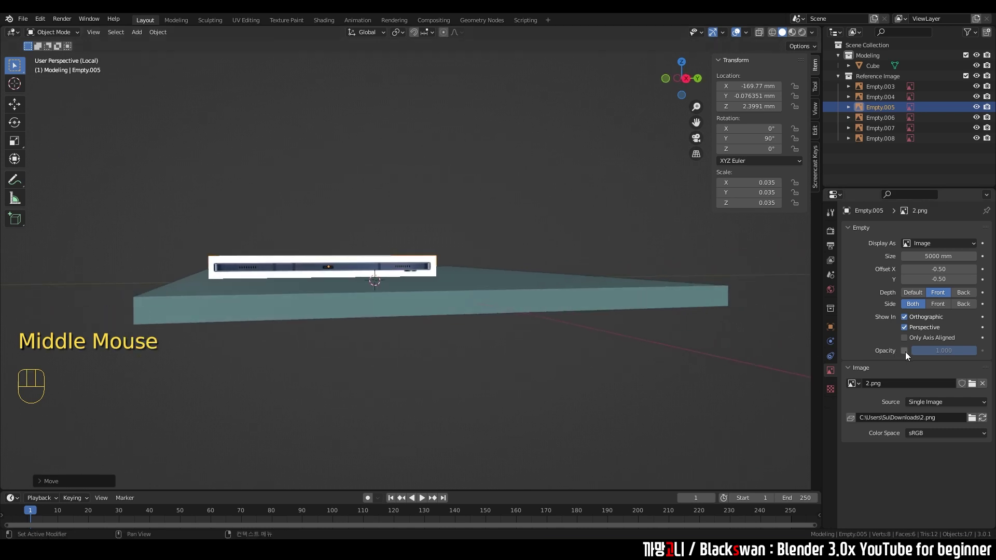
Set Empty.005's opacity to 0.3 and frame it in the right-side view
{"action": "left_click", "coordinate": [909, 354]}
{"action": "left_click_drag", "start_coordinate": [939, 354], "coordinate": [589, 266]}
{"action": "key", "text": "`"}
{"action": "scroll", "scroll_direction": "up", "scroll_amount": 3}
{"action": "scroll", "scroll_direction": "down", "scroll_amount": 3}
{"action": "left_click", "coordinate": [569, 383]}
{"action": "left_click", "coordinate": [591, 273]}
{"action": "scroll", "scroll_direction": "up", "scroll_amount": 3}
{"action": "middle_click", "coordinate": [534, 277]}
{"action": "scroll", "scroll_direction": "up", "scroll_amount": 3}
Nudge Empty.005 down to about 0.4–0.8 mm Z so its profile matches the cube's thickness
{"action": "key", "text": "g"}
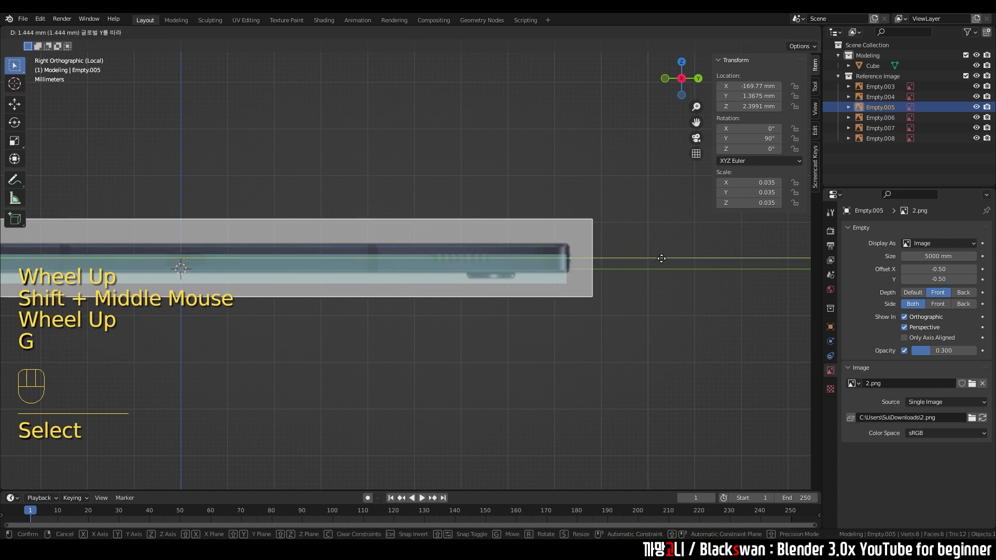
{"action": "key", "text": "s"}
{"action": "scroll", "scroll_direction": "up", "scroll_amount": 3}
{"action": "key", "text": "g"}
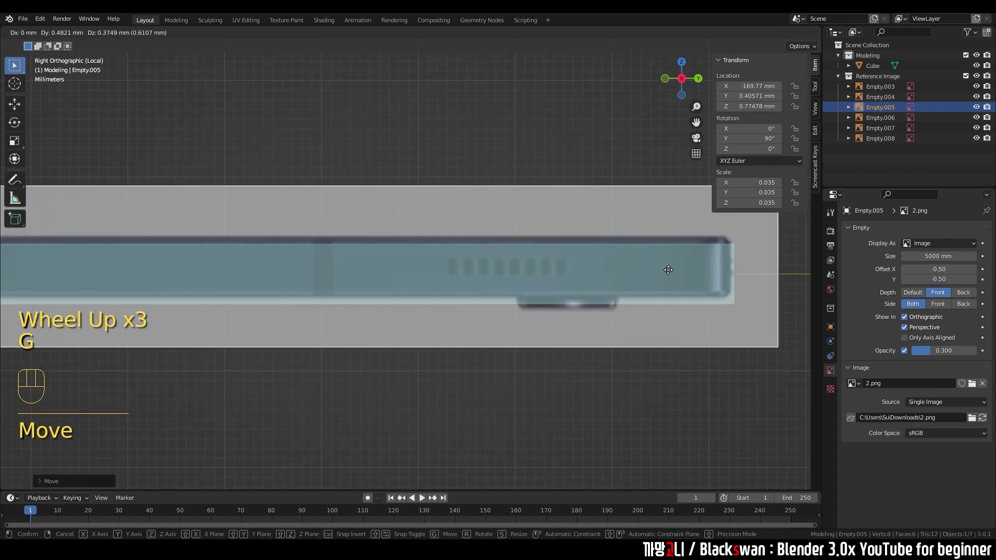
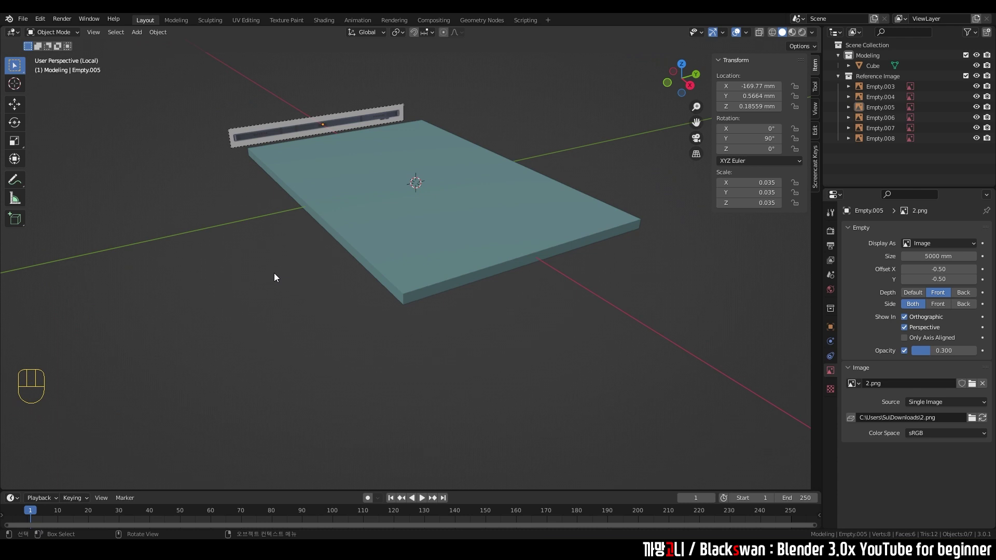
Isolate the top reference image in local view and frame it beneath the cube
{"action": "key", "text": "/"}
{"action": "scroll", "scroll_direction": "down", "scroll_amount": 3}
{"action": "left_click", "coordinate": [502, 283]}
{"action": "middle_click", "coordinate": [524, 274]}
{"action": "middle_click", "coordinate": [369, 241]}
{"action": "scroll", "scroll_direction": "up", "scroll_amount": 3}
{"action": "left_click_drag", "start_coordinate": [497, 236], "coordinate": [497, 182]}
{"action": "left_click", "coordinate": [496, 182]}
{"action": "left_click", "coordinate": [282, 184]}
{"action": "key", "text": "/"}
{"action": "left_click", "coordinate": [357, 357]}
{"action": "scroll", "scroll_direction": "up", "scroll_amount": 3}
{"action": "left_click_drag", "start_coordinate": [397, 326], "coordinate": [397, 283]}
{"action": "scroll", "scroll_direction": "up", "scroll_amount": 3}
{"action": "left_click", "coordinate": [388, 278]}
Grab the top image Empty and move it down along Z so it sits below the cube
{"action": "key", "text": "g"}
{"action": "left_click", "coordinate": [497, 177]}
{"action": "left_click_drag", "start_coordinate": [520, 238], "coordinate": [509, 251]}
{"action": "left_click_drag", "start_coordinate": [478, 203], "coordinate": [492, 148]}
{"action": "scroll", "scroll_direction": "up", "scroll_amount": 3}
{"action": "left_click", "coordinate": [491, 135]}
{"action": "left_click", "coordinate": [513, 182]}
{"action": "middle_click", "coordinate": [522, 167]}
{"action": "left_click", "coordinate": [440, 307]}
{"action": "left_click", "coordinate": [435, 217]}
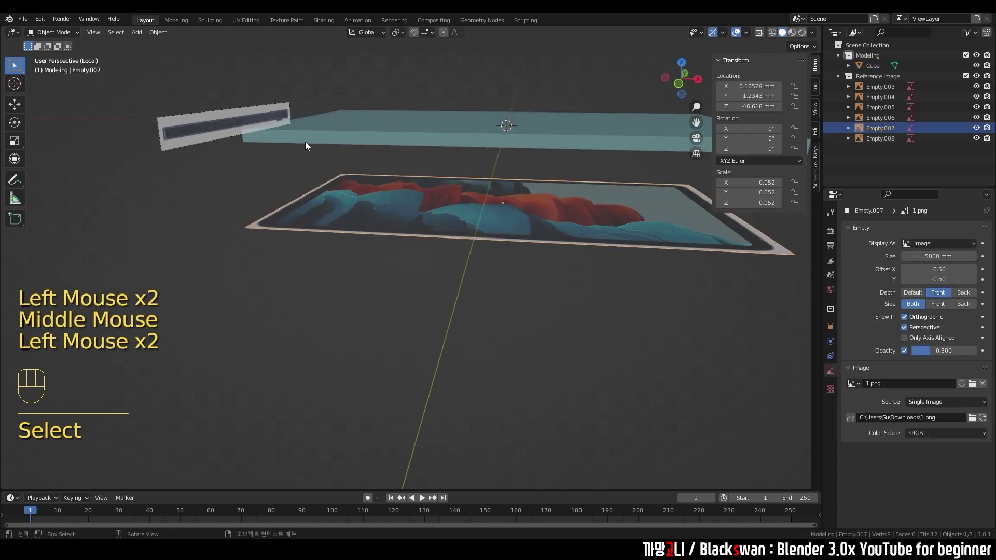
Check the lowered image from Top view and orbit around the tablet to verify alignment
{"action": "middle_click", "coordinate": [281, 132]}
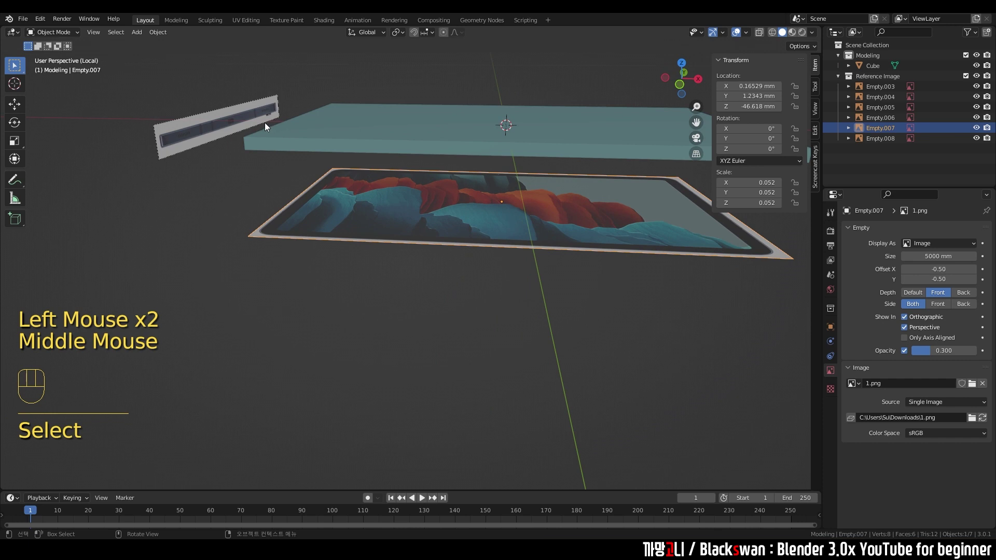
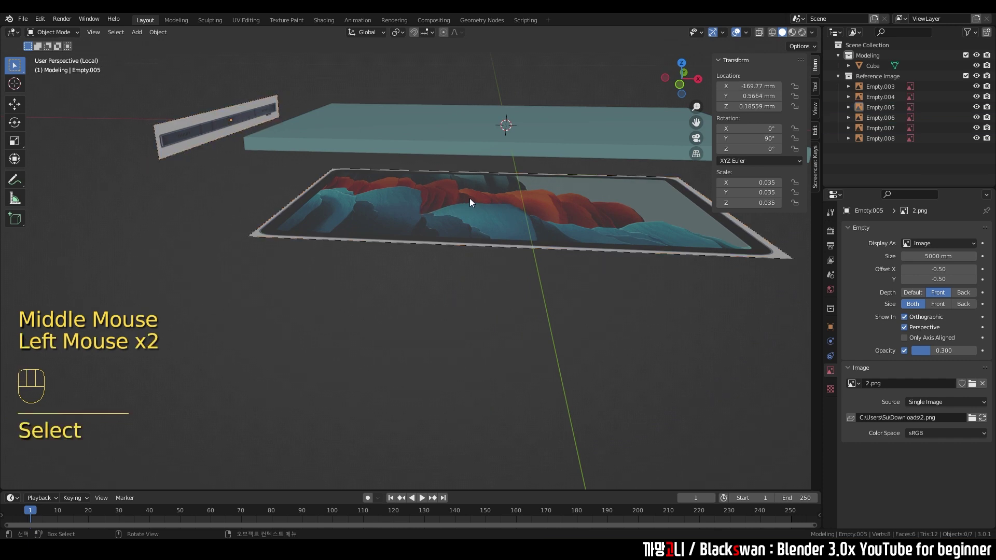
{"action": "scroll", "scroll_direction": "down", "scroll_amount": 3}
{"action": "key", "text": "n"}
{"action": "scroll", "scroll_direction": "up", "scroll_amount": 3}
{"action": "middle_click", "coordinate": [509, 293]}
{"action": "scroll", "scroll_direction": "down", "scroll_amount": 3}
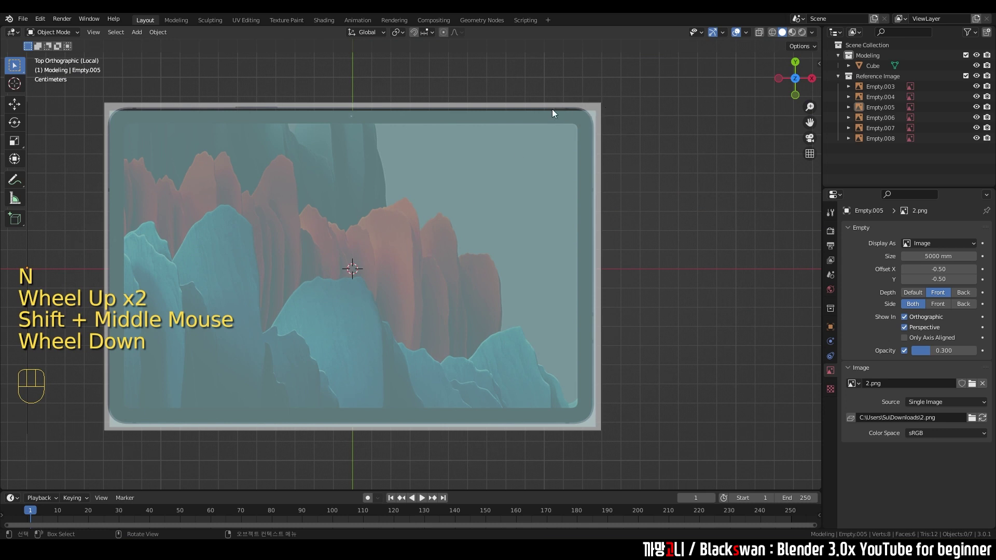
{"action": "middle_click", "coordinate": [421, 257]}
{"action": "left_click_drag", "start_coordinate": [412, 228], "coordinate": [395, 204]}
{"action": "scroll", "scroll_direction": "down", "scroll_amount": 3}
{"action": "key", "text": "`"}
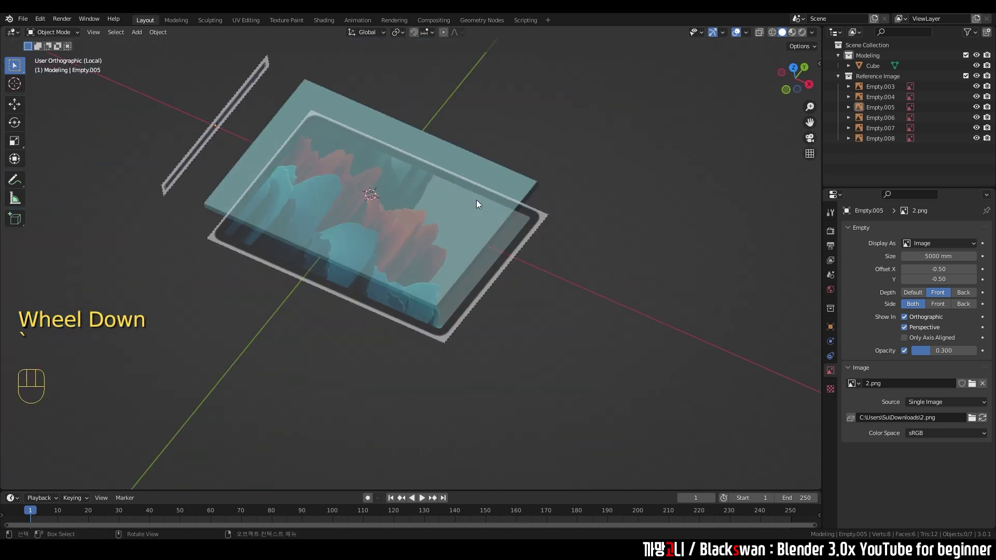
{"action": "scroll", "scroll_direction": "up", "scroll_amount": 3}
{"action": "middle_click", "coordinate": [478, 245]}
{"action": "scroll", "scroll_direction": "up", "scroll_amount": 3}
{"action": "scroll", "scroll_direction": "down", "scroll_amount": 3}
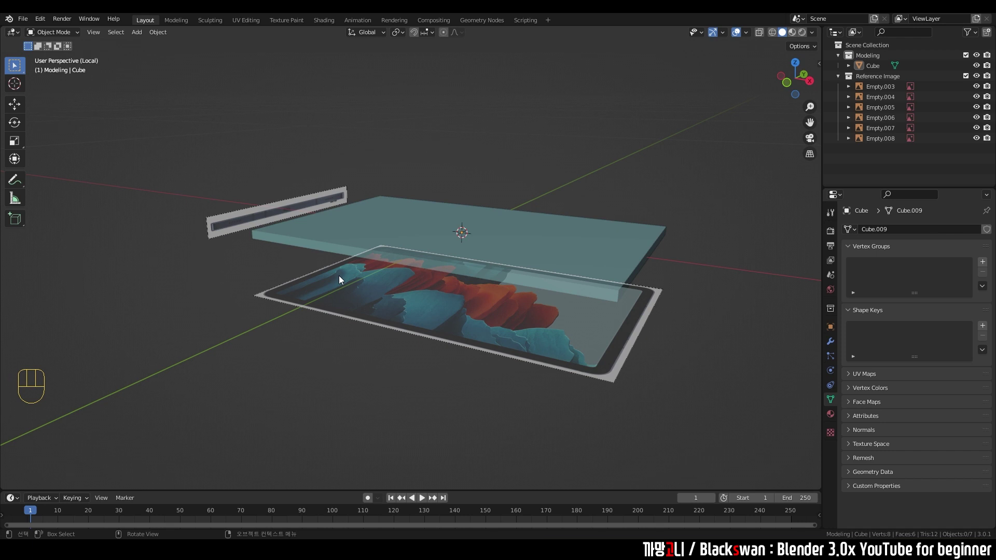
{"action": "scroll", "scroll_direction": "down", "scroll_amount": 3}
Leave local view so the whole scene with all reference images is visible again
{"action": "key", "text": "/"}
{"action": "middle_click", "coordinate": [349, 295]}
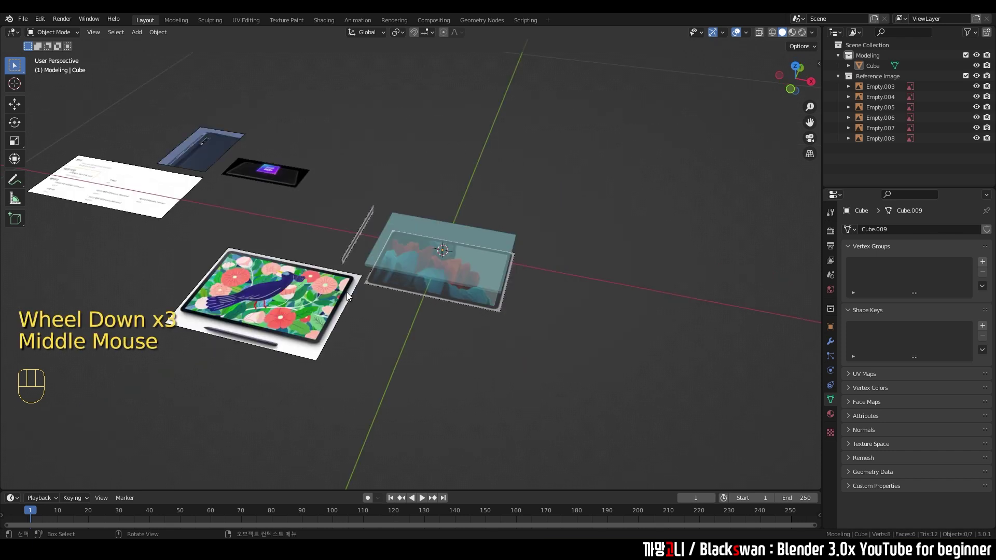